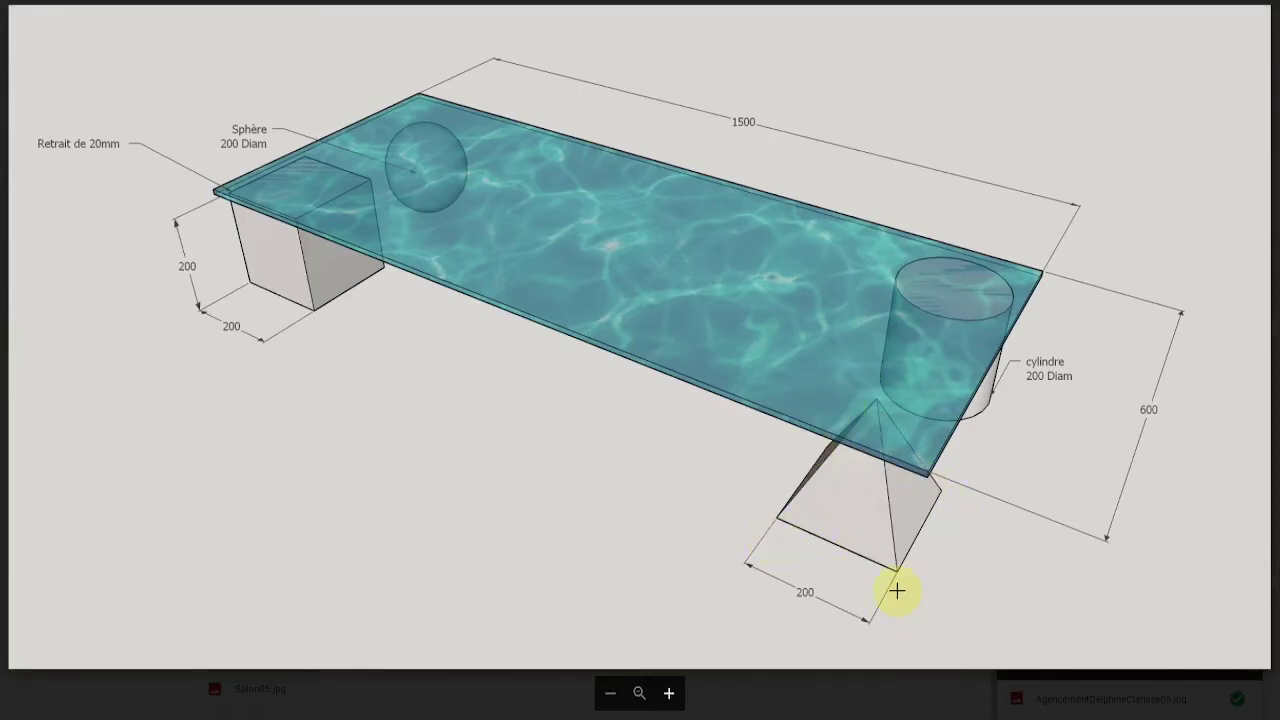
# Switch back from the reference image to the working table model
pyautogui.press('alt+Tab')
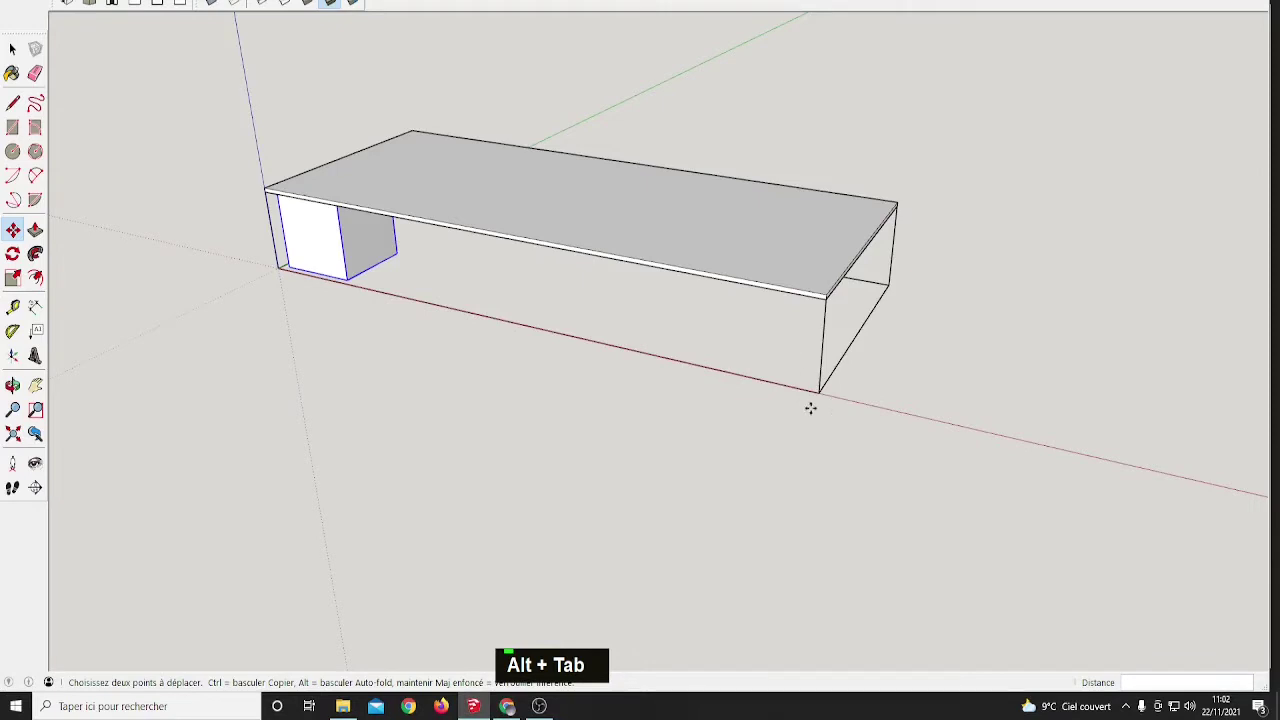
# Draw a 200;200 rectangle on the ground at the tabletop's far bottom corner
pyautogui.middleClick(843, 373)
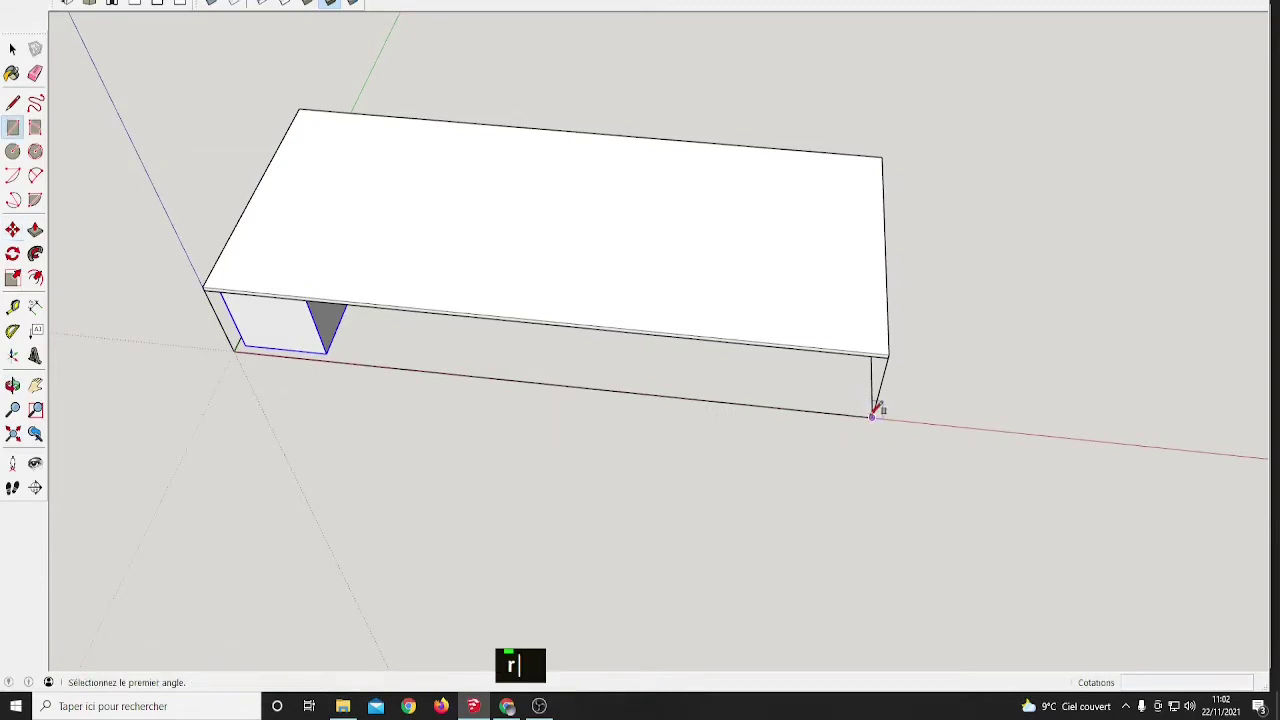
pyautogui.press('r')
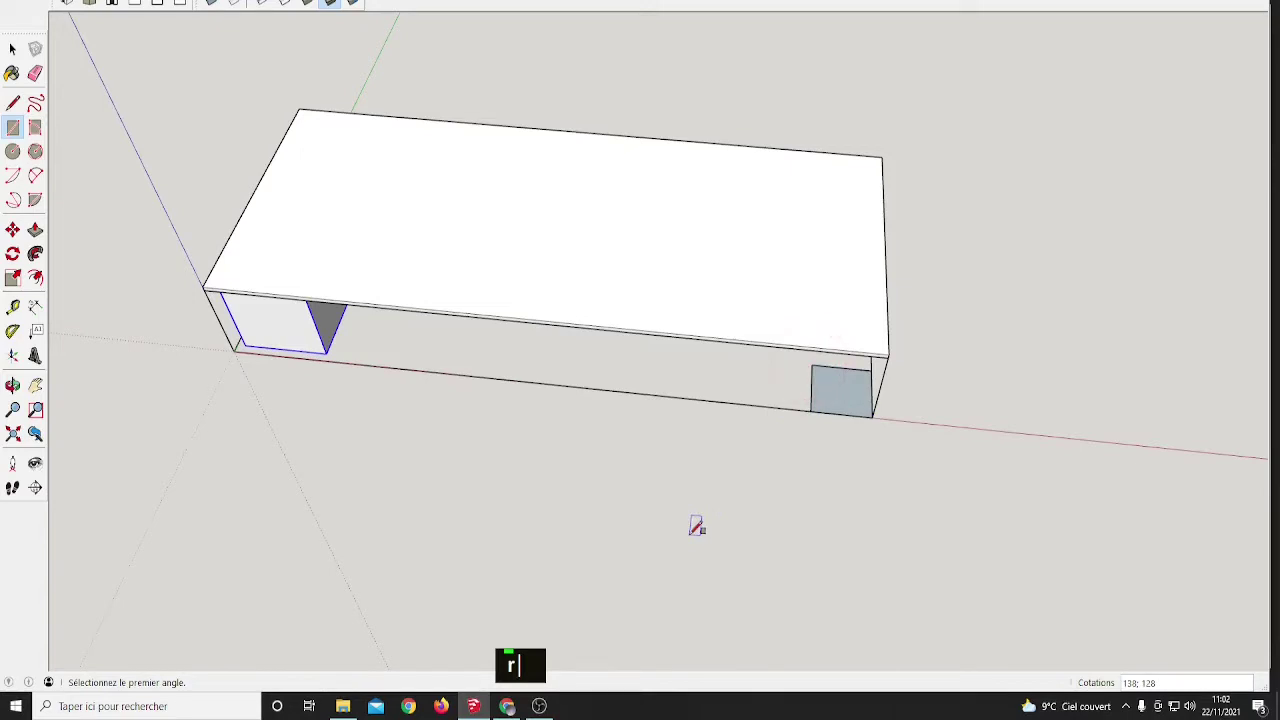
pyautogui.press('2')
pyautogui.write('00;200')
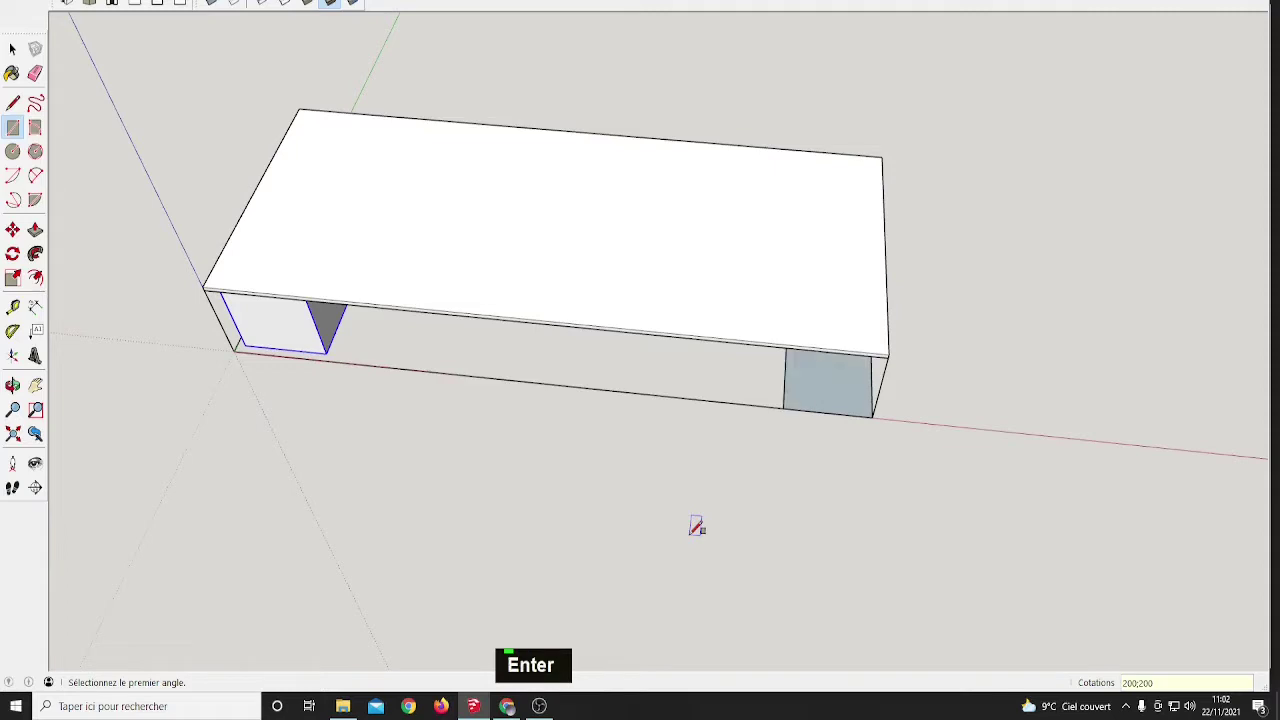
pyautogui.press('space')
# Draw the square's two corner-to-corner diagonals with the Line tool to mark its centre
pyautogui.middleClick(694, 472)
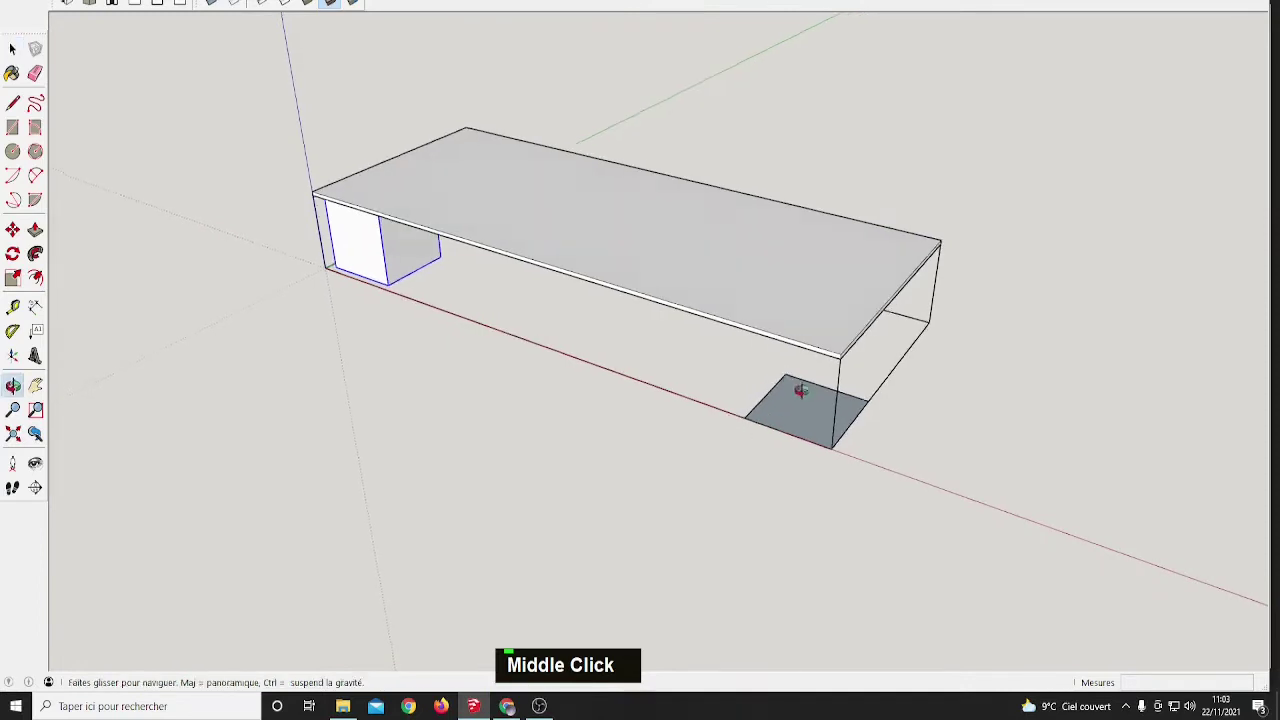
pyautogui.middleClick(830, 404)
pyautogui.scroll(3)
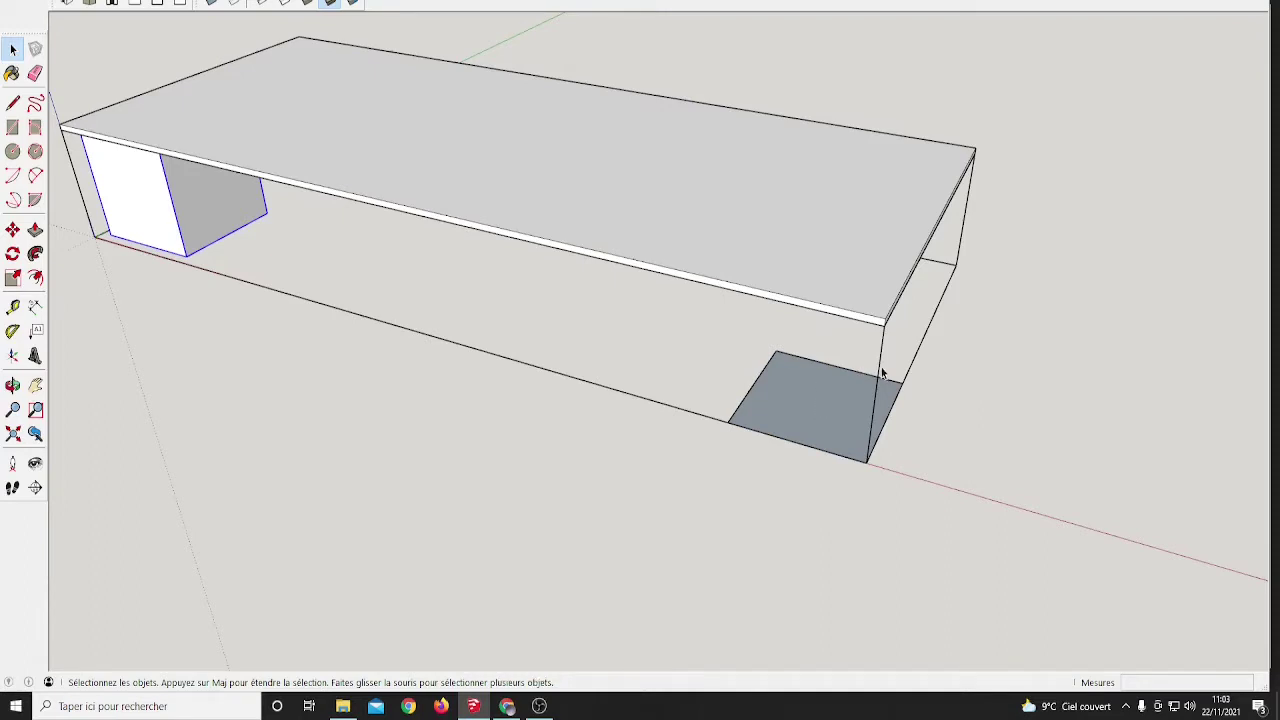
pyautogui.press('i')
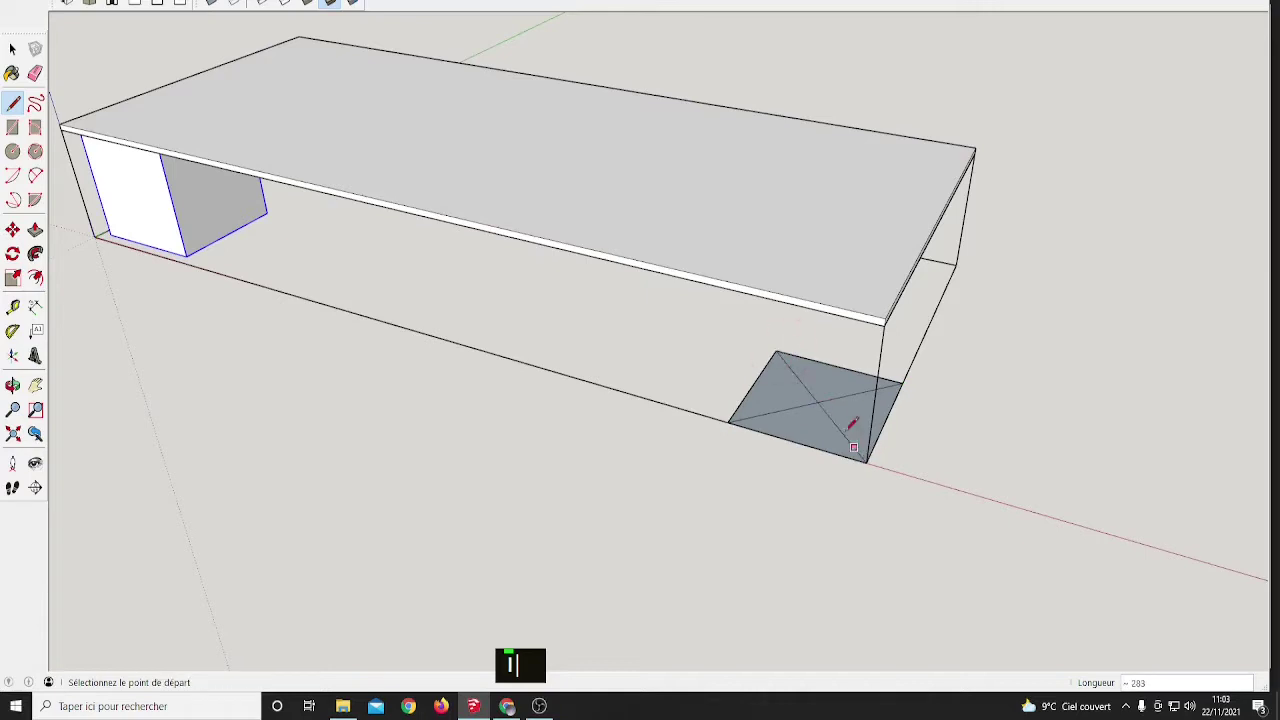
pyautogui.press('i')
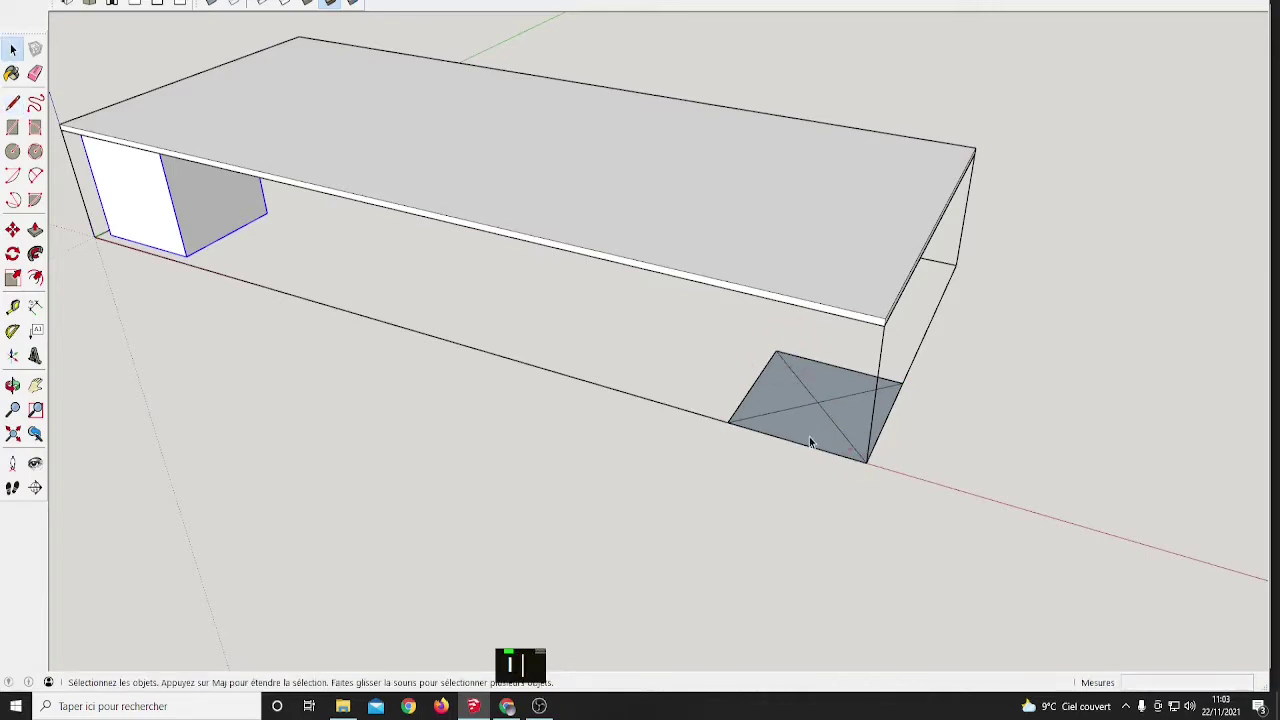
# Move the diagonals' intersection 200 up the blue axis, forming the pyramid leg's apex
pyautogui.middleClick(819, 438)
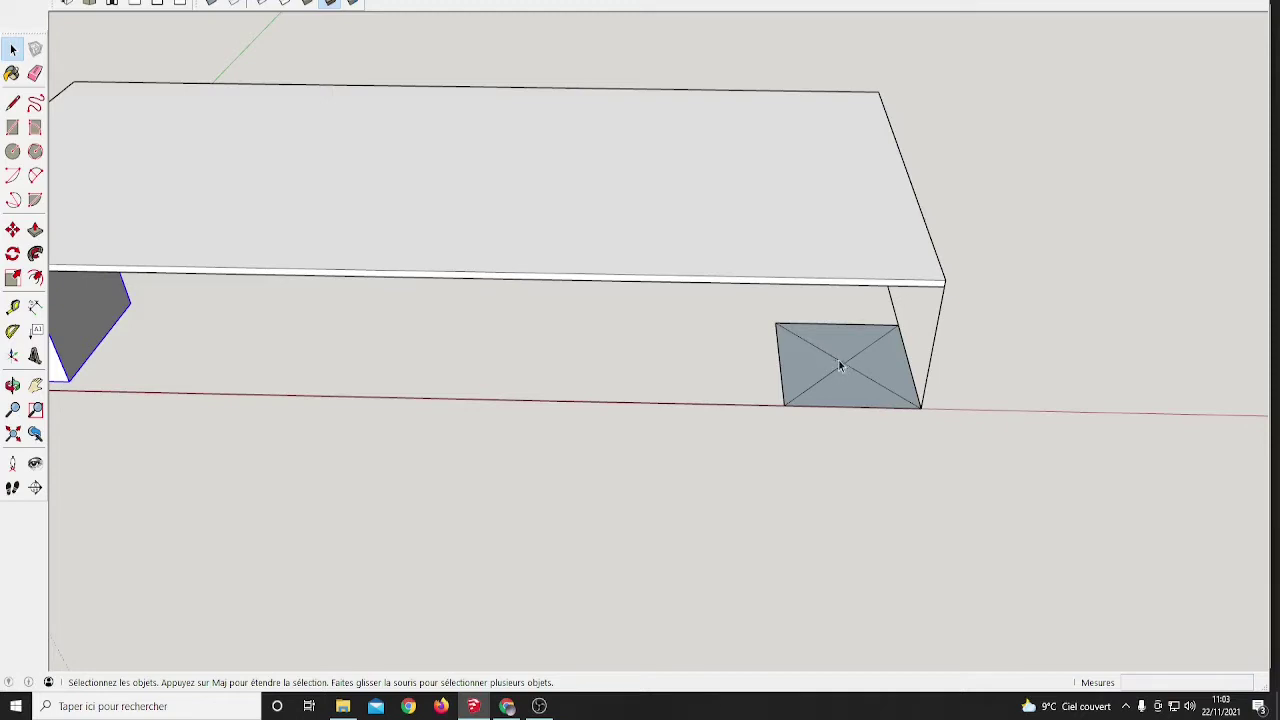
pyautogui.middleClick(861, 351)
pyautogui.middleClick(852, 359)
pyautogui.scroll(3)
pyautogui.middleClick(849, 357)
pyautogui.scroll(3)
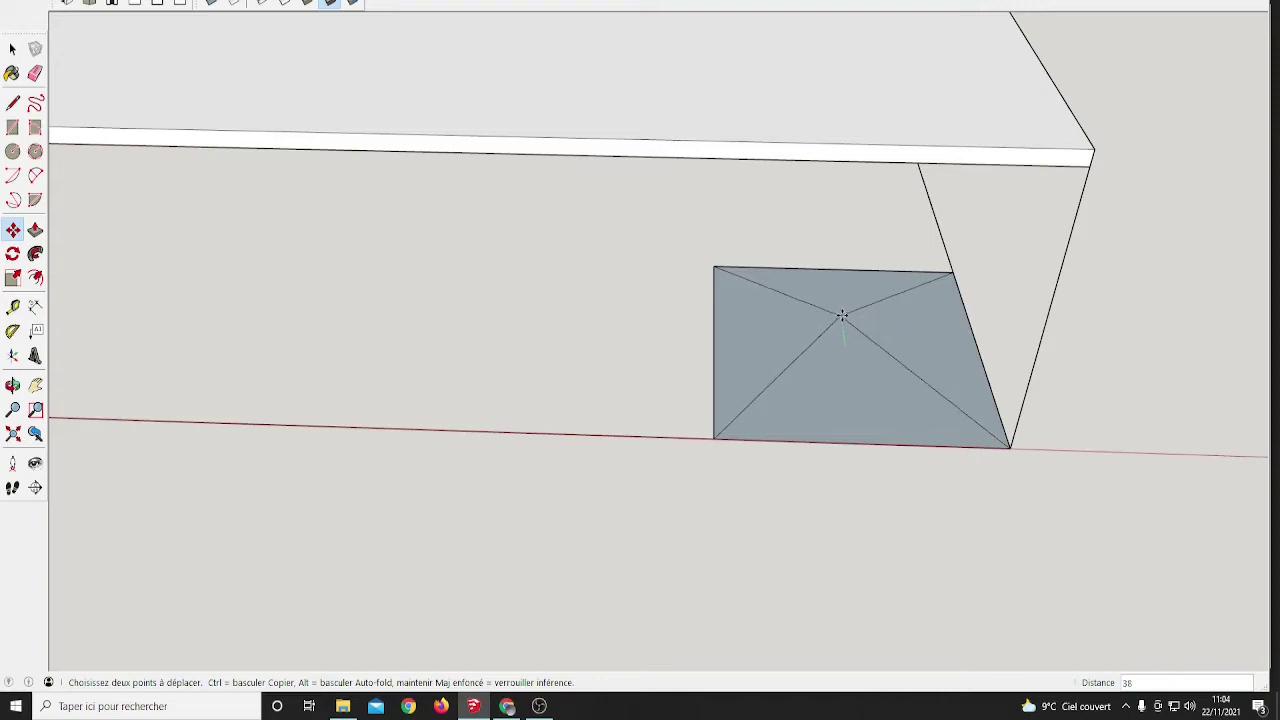
pyautogui.press('Up')
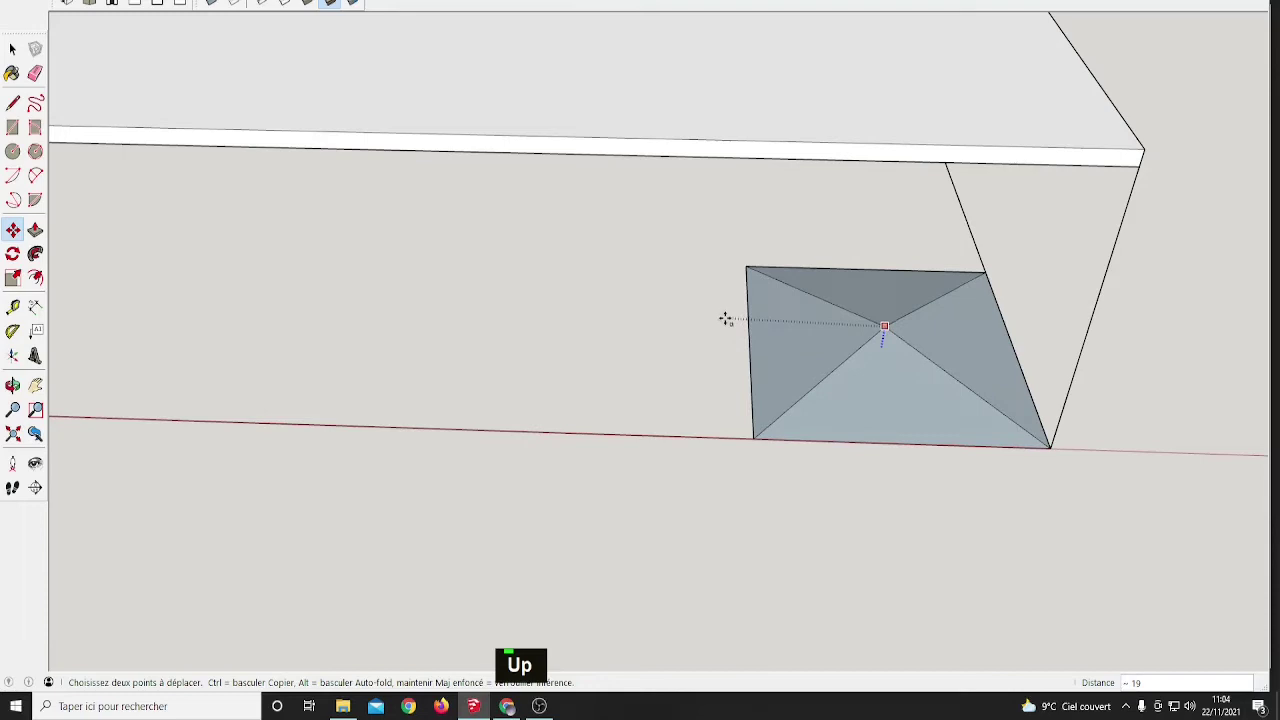
pyautogui.press('Left')
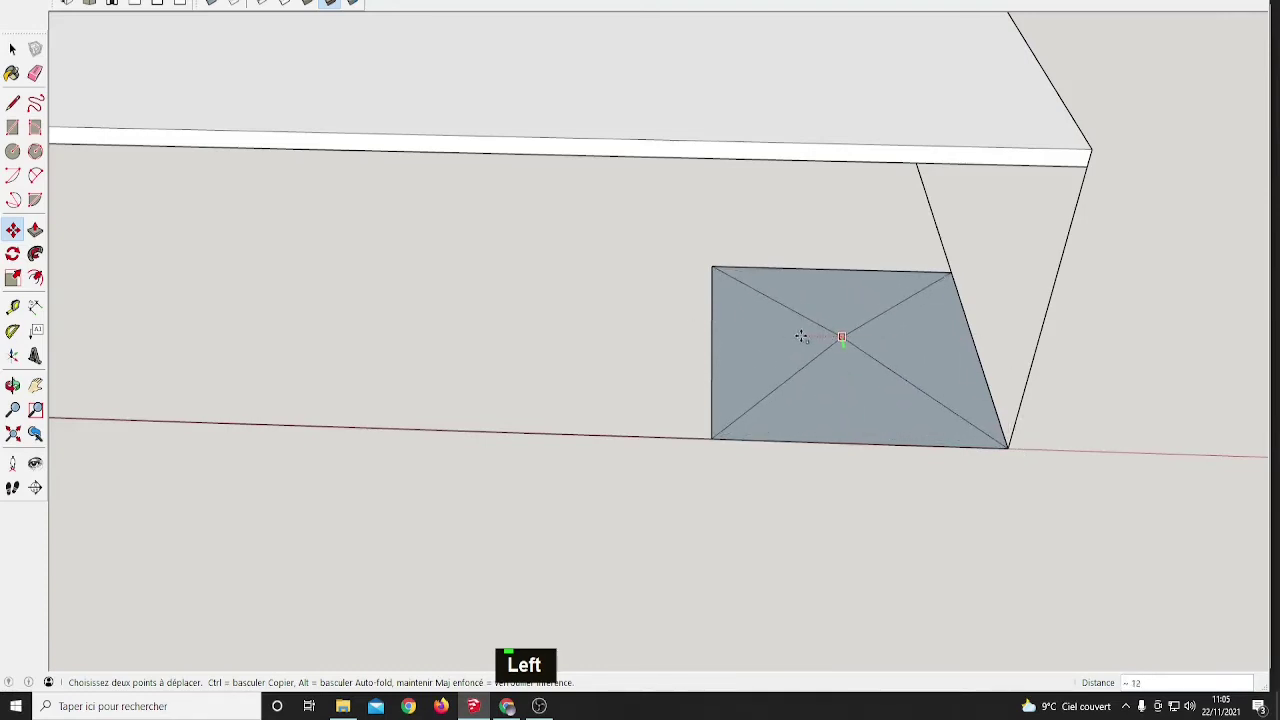
pyautogui.press('Right')
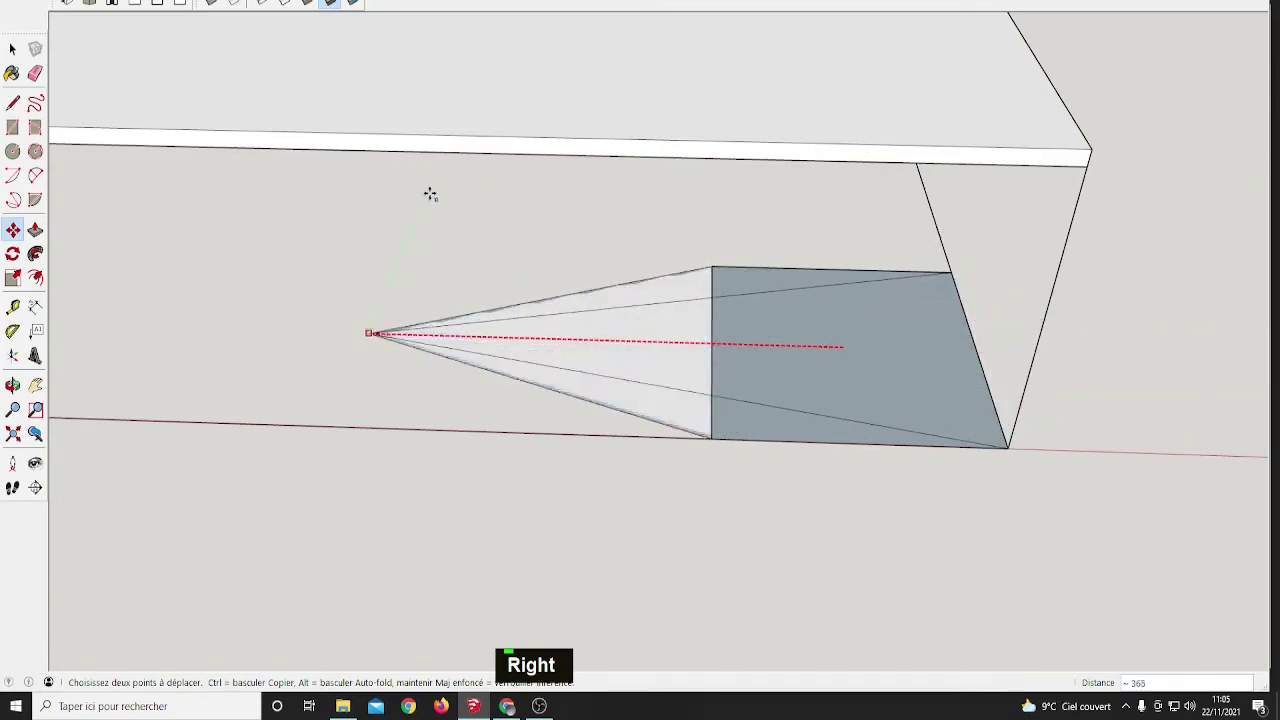
pyautogui.press('Up')
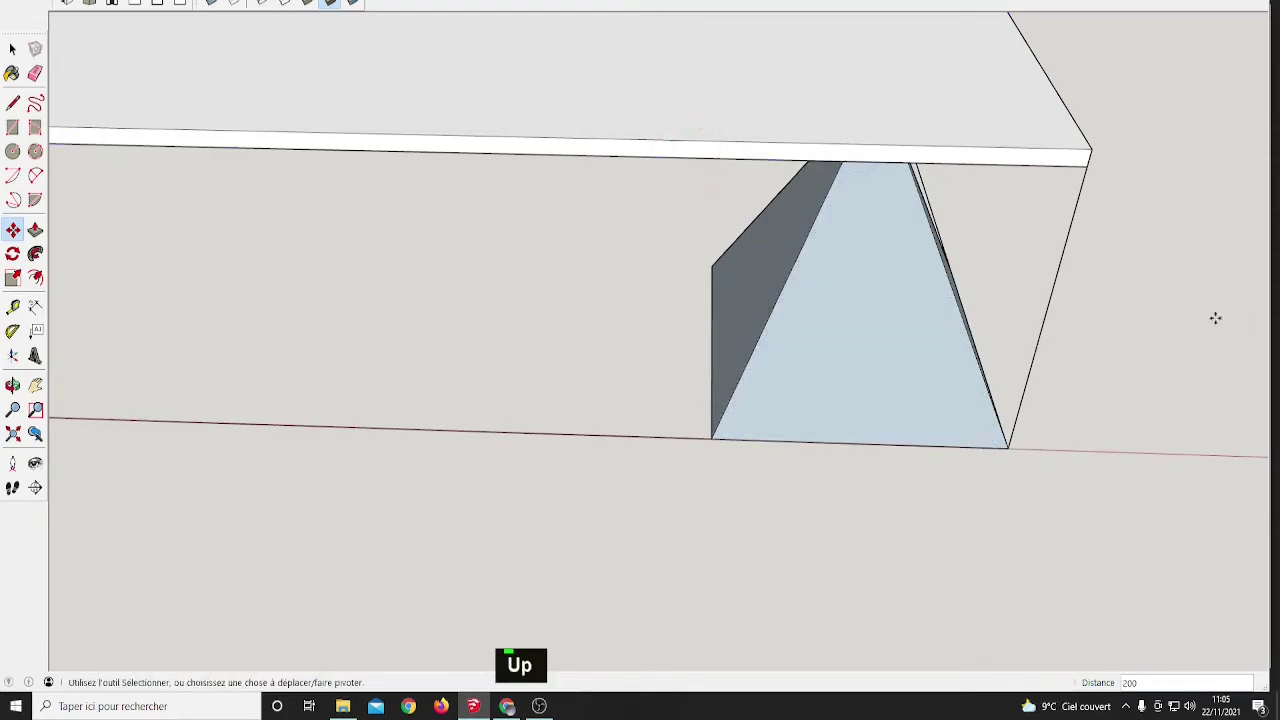
# Select the whole cube leg and delete it while checking its placement
pyautogui.middleClick(1180, 312)
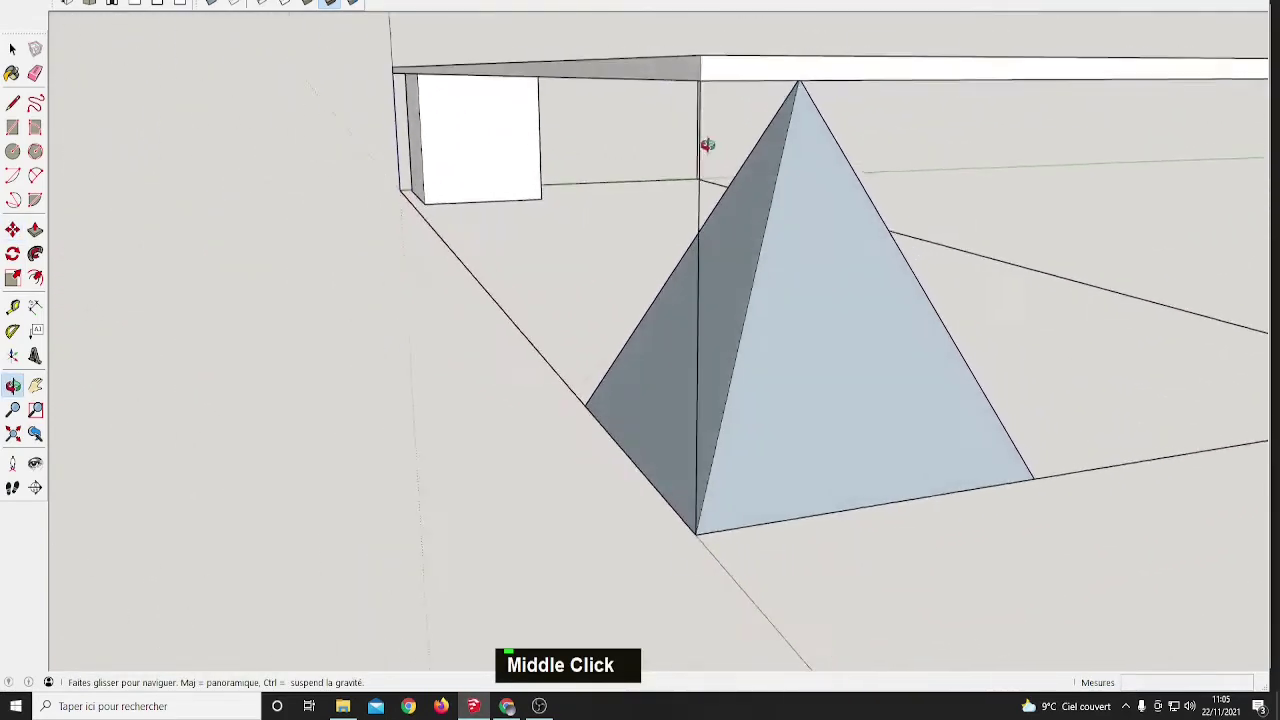
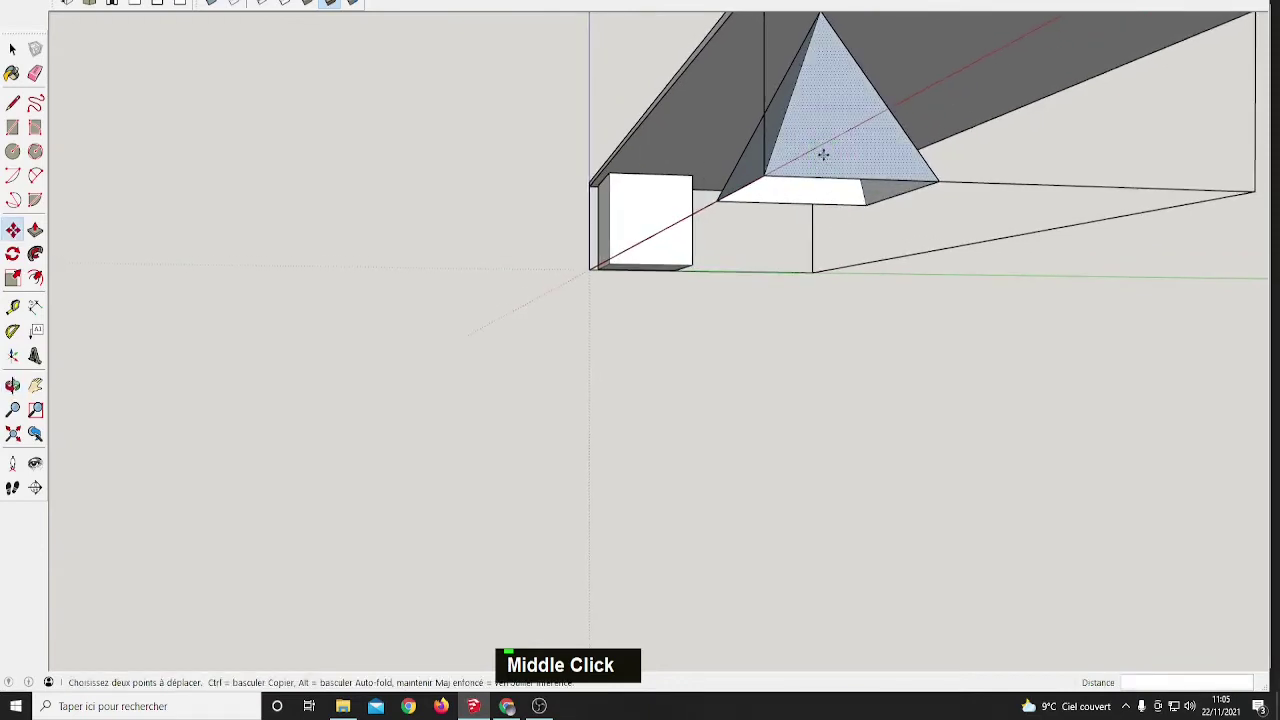
pyautogui.press('space')
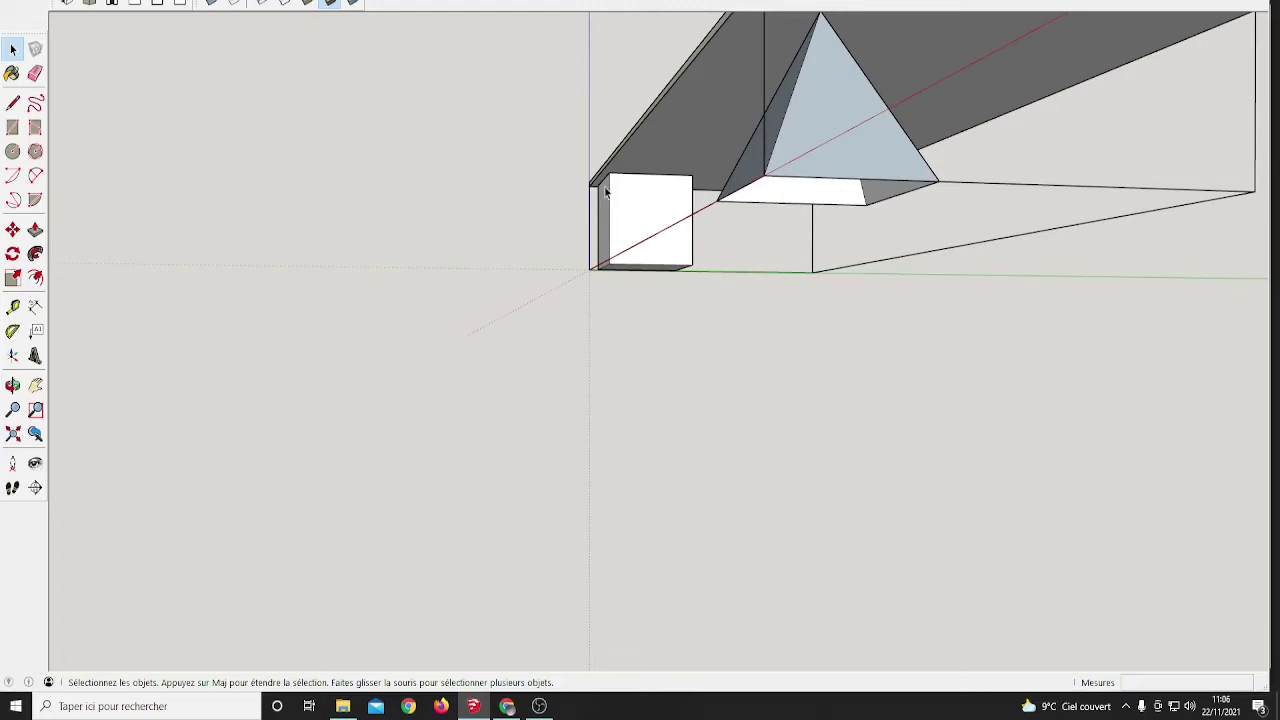
pyautogui.doubleClick(634, 216)
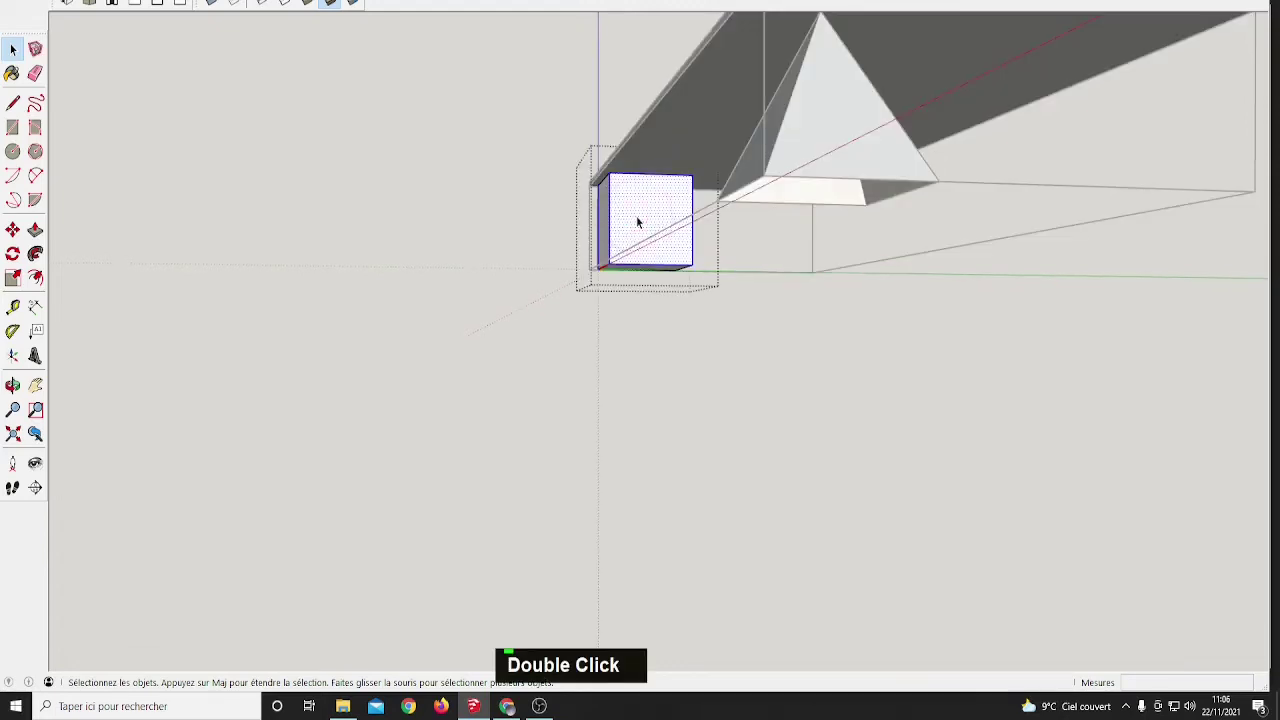
pyautogui.scroll(3)
pyautogui.scroll(-3)
pyautogui.middleClick(671, 274)
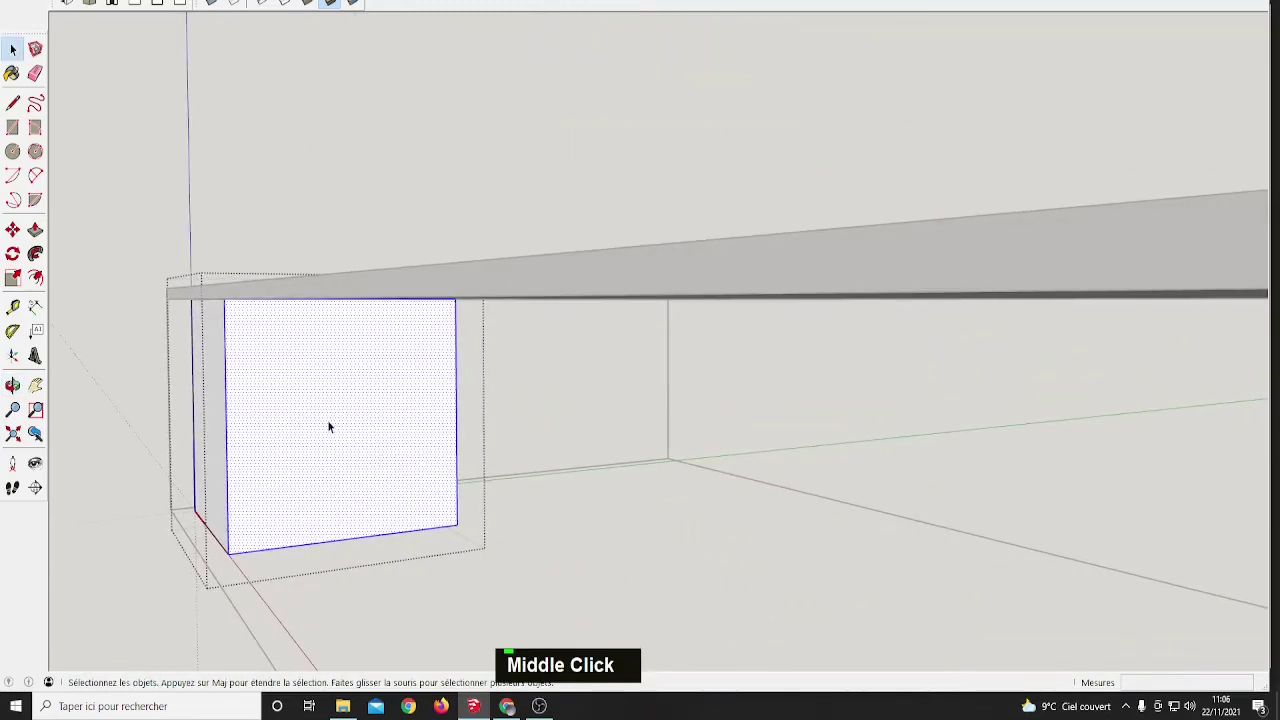
pyautogui.press('Delete')
# Undo the deletion to restore the cube leg and orbit out over the whole table
pyautogui.middleClick(376, 425)
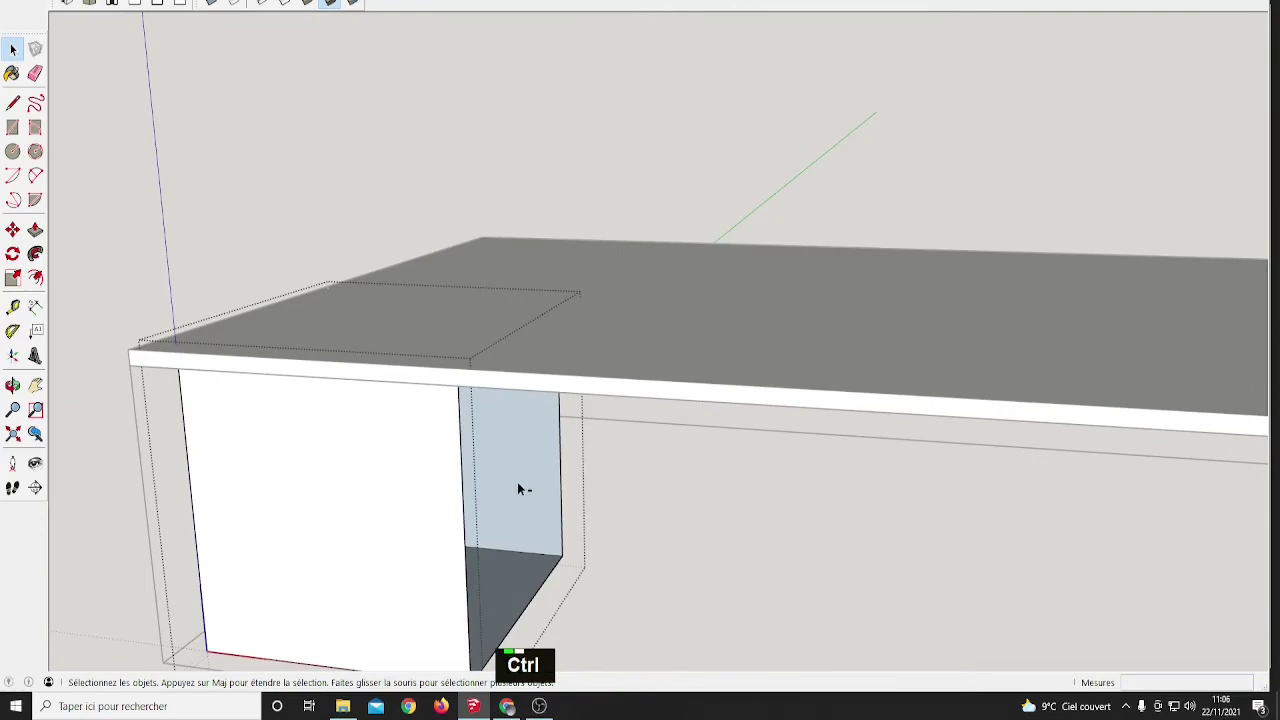
pyautogui.press('ctrl+z')
pyautogui.middleClick(632, 512)
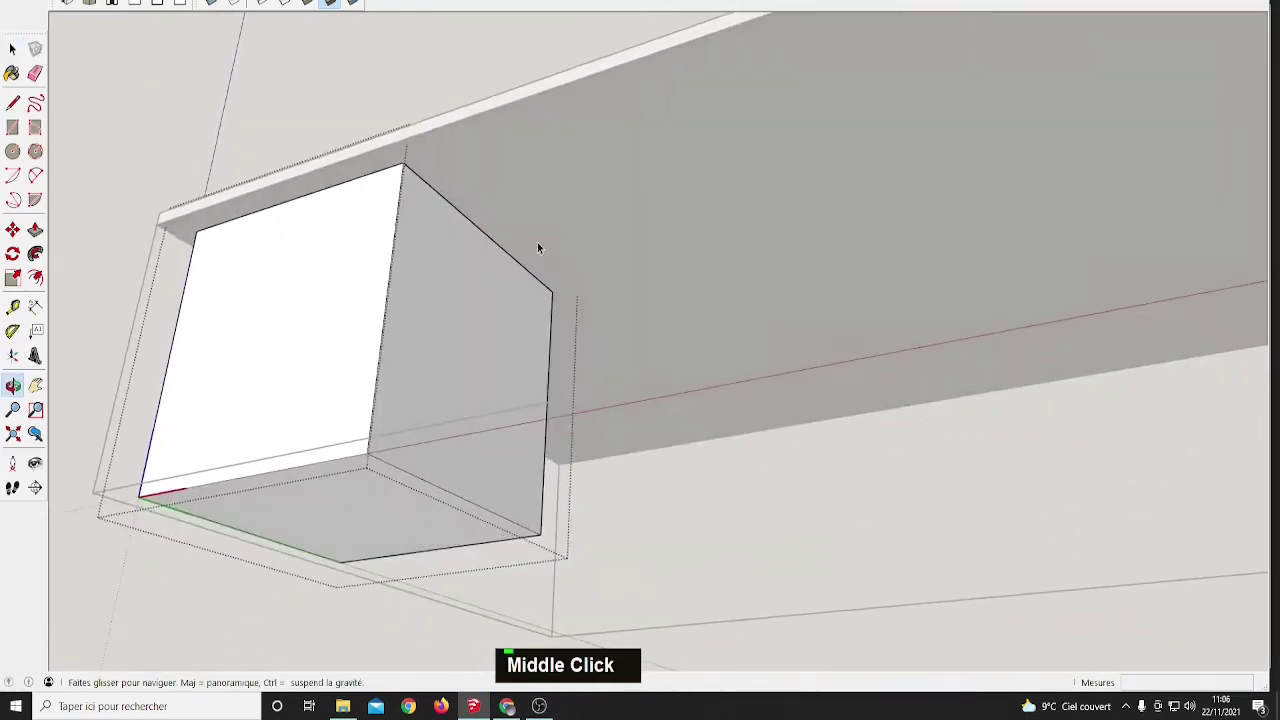
pyautogui.scroll(-3)
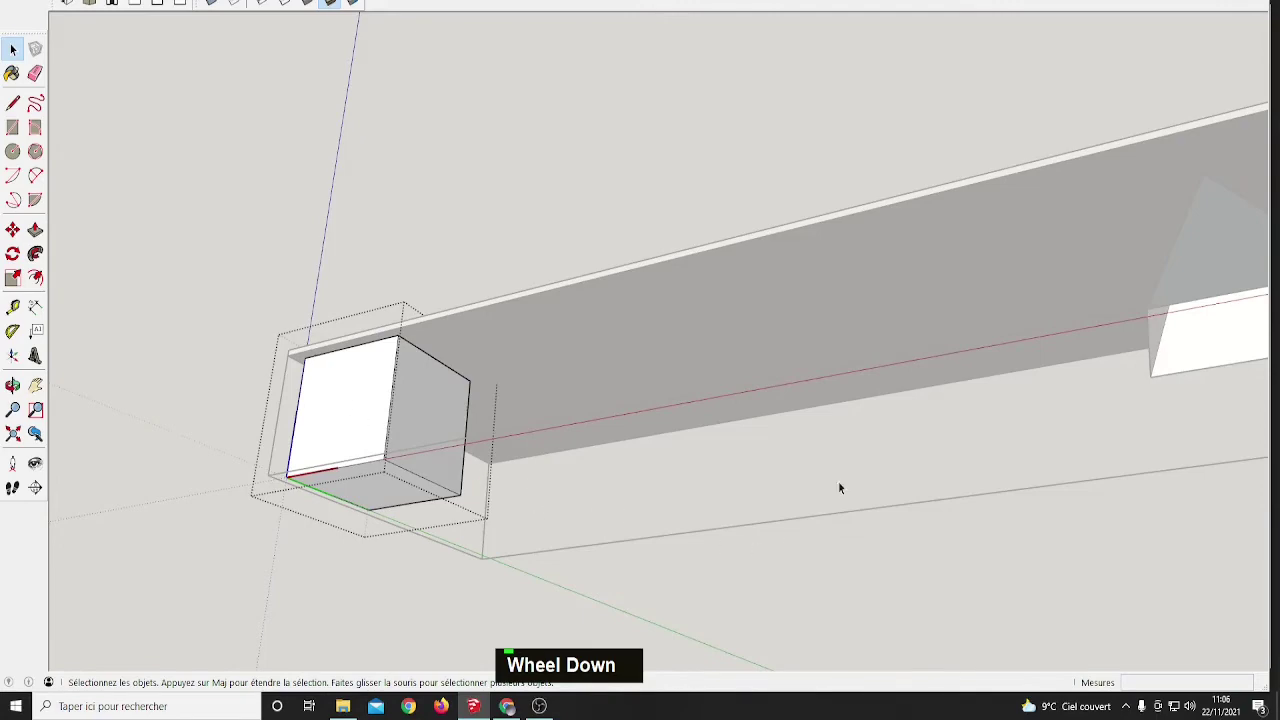
pyautogui.middleClick(887, 483)
pyautogui.scroll(-3)
pyautogui.middleClick(919, 531)
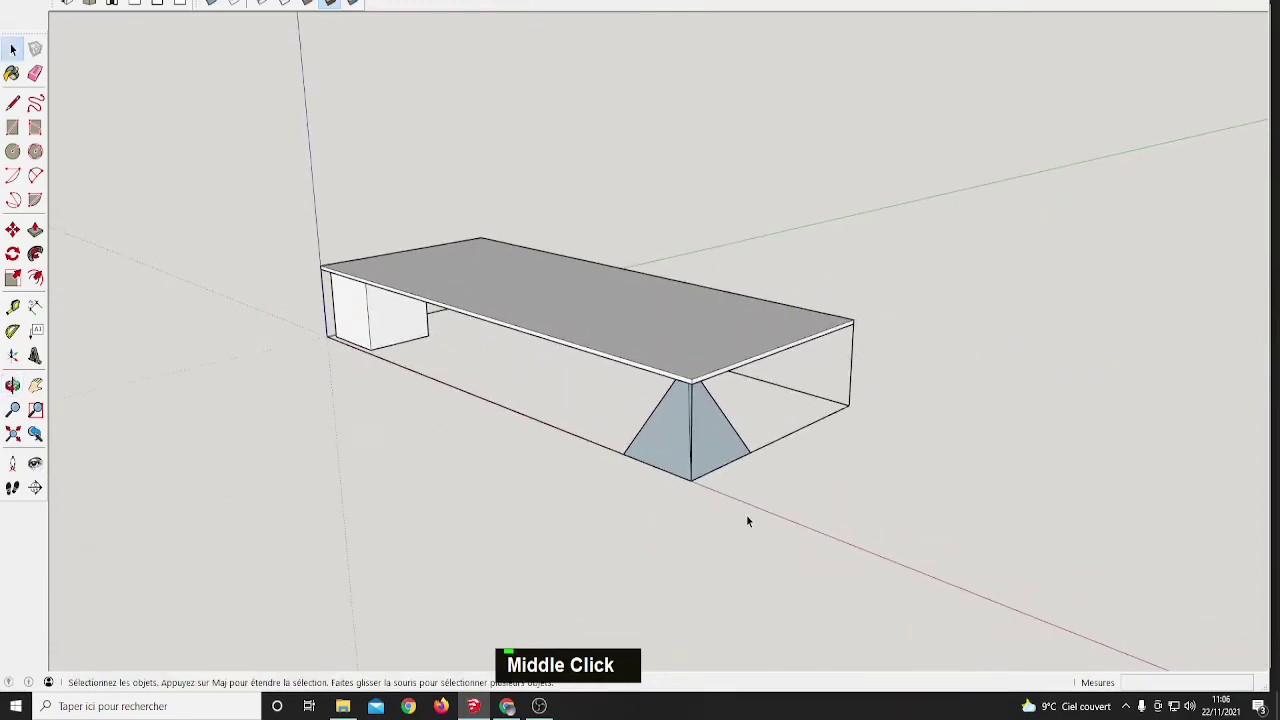
pyautogui.middleClick(808, 483)
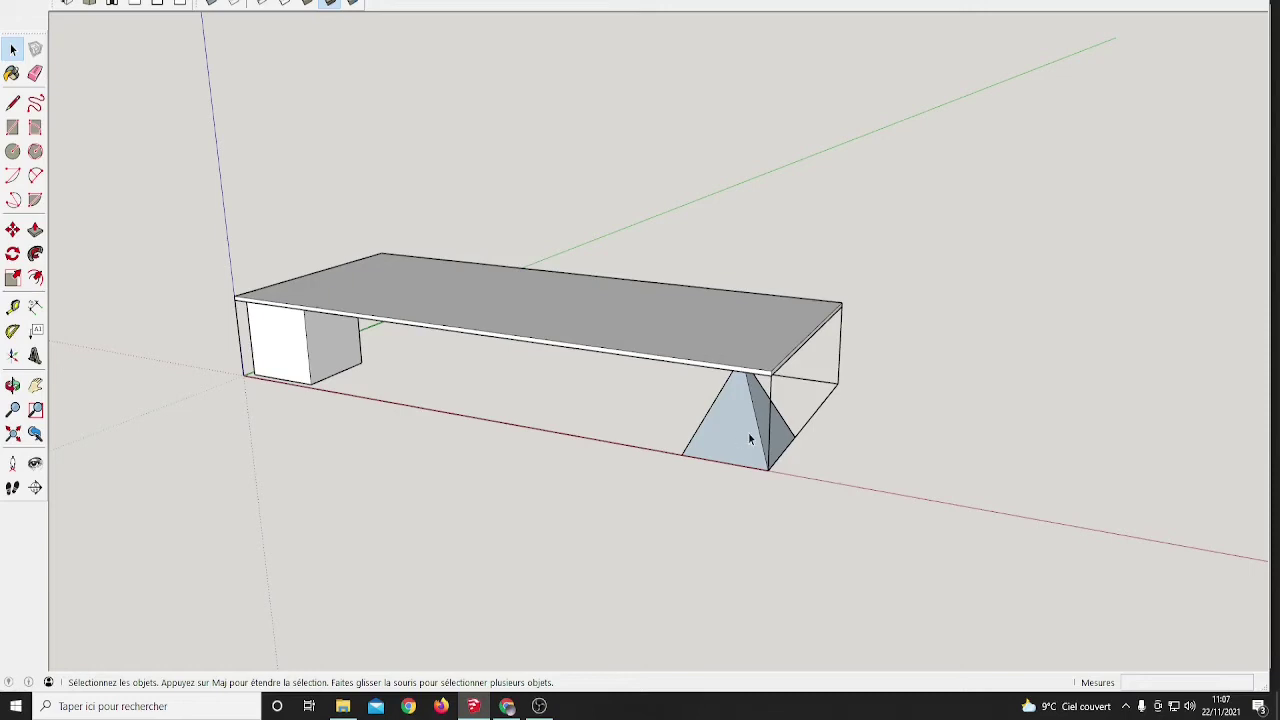
pyautogui.middleClick(761, 424)
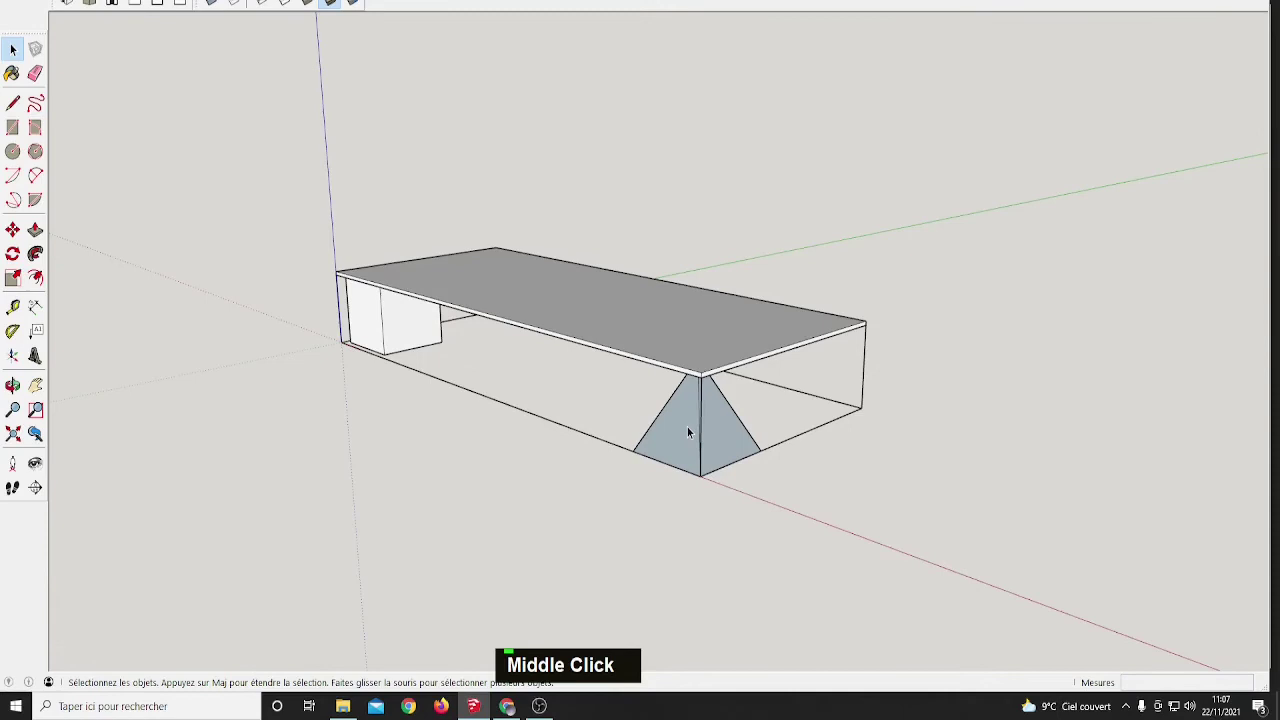
pyautogui.doubleClick(690, 425)
pyautogui.rightClick(690, 425)
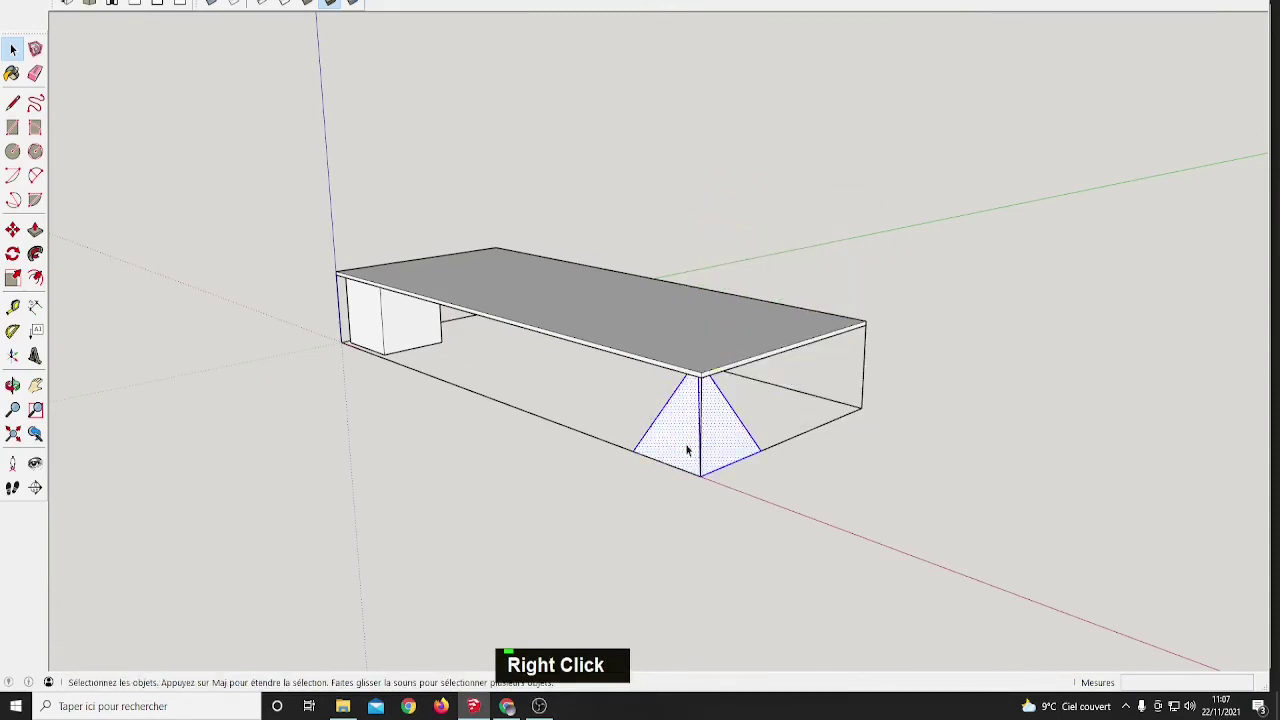
pyautogui.middleClick(747, 422)
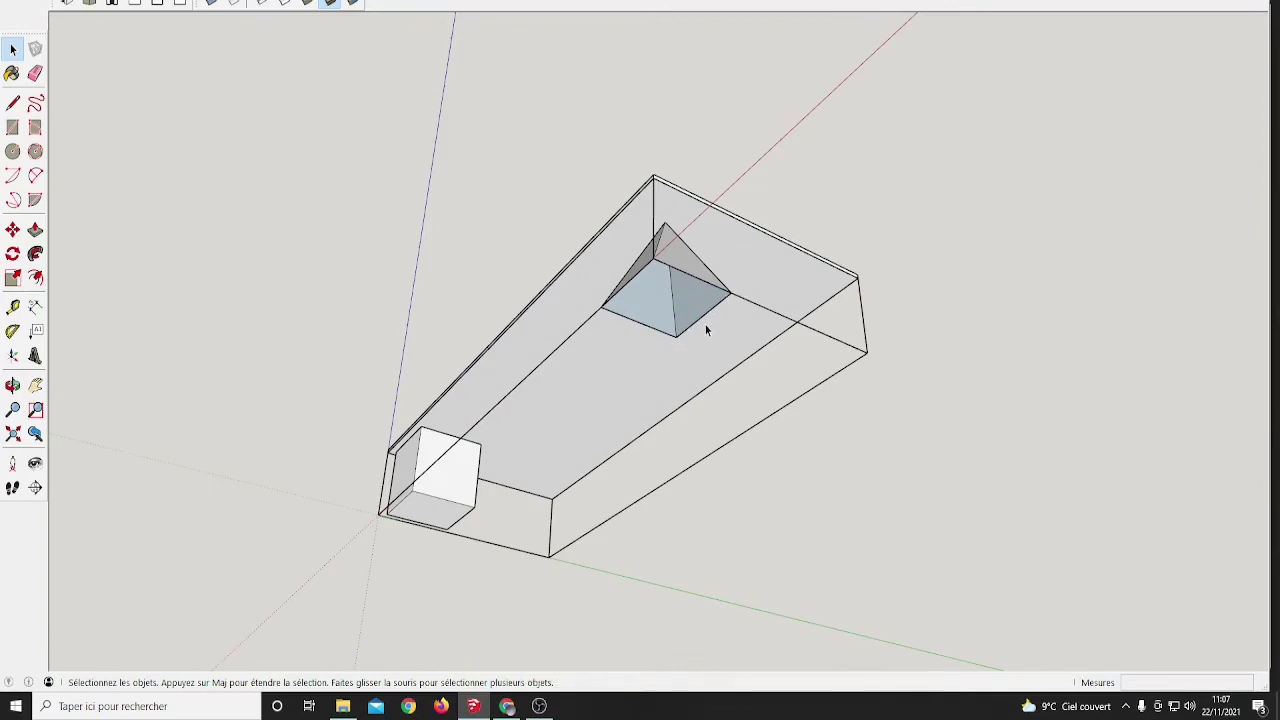
# Retrace the pyramid's base edges with 100-long lines so its faces rebuild white
pyautogui.press('l')
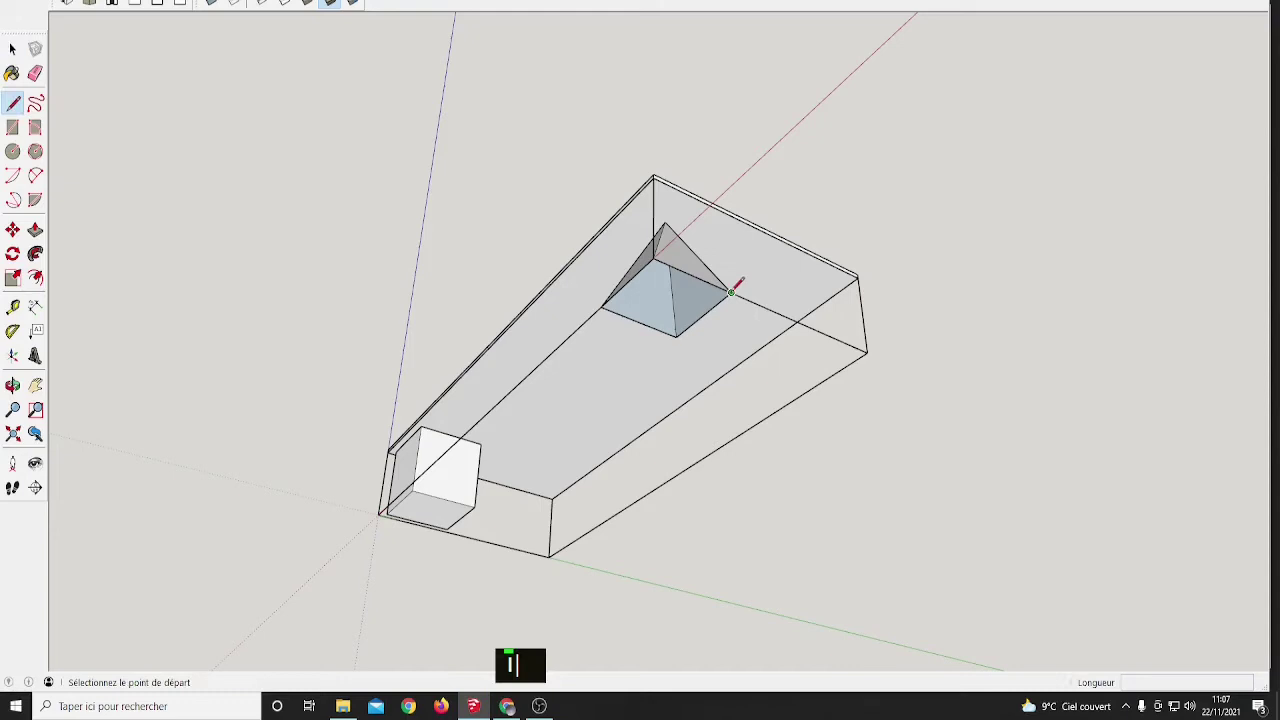
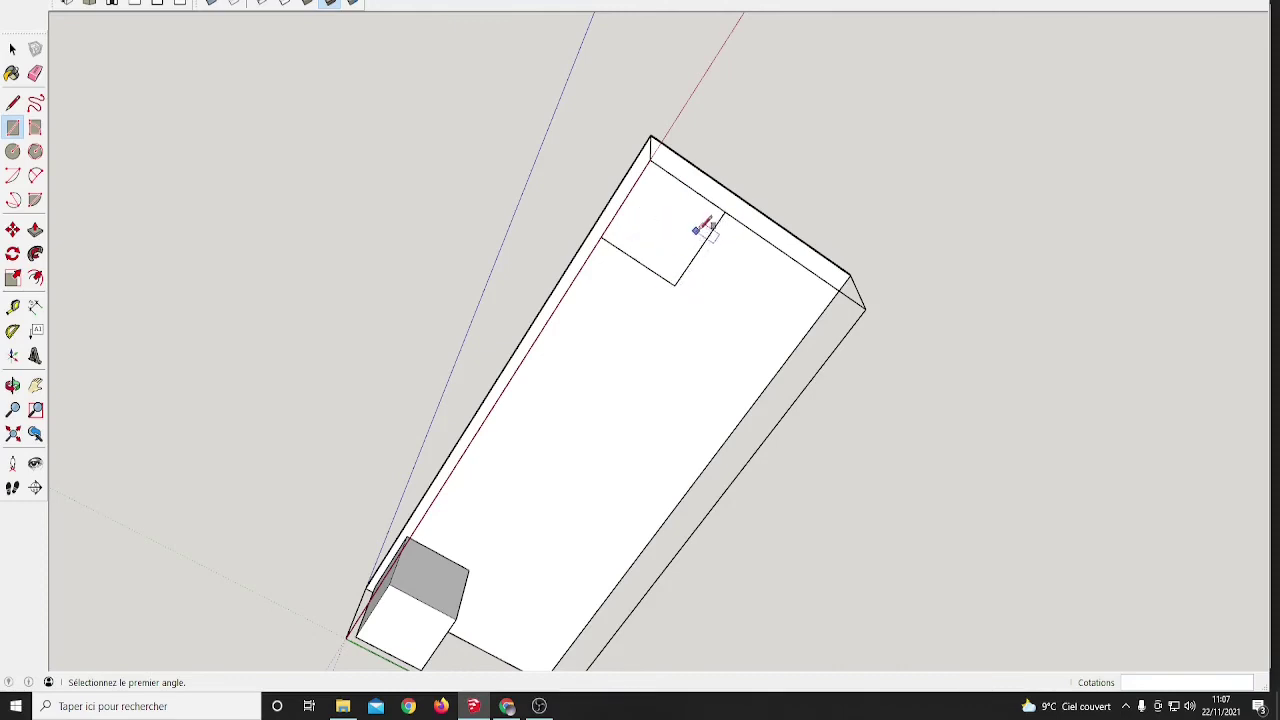
pyautogui.press('ctrl+z')
pyautogui.middleClick(682, 258)
pyautogui.scroll(3)
pyautogui.middleClick(755, 249)
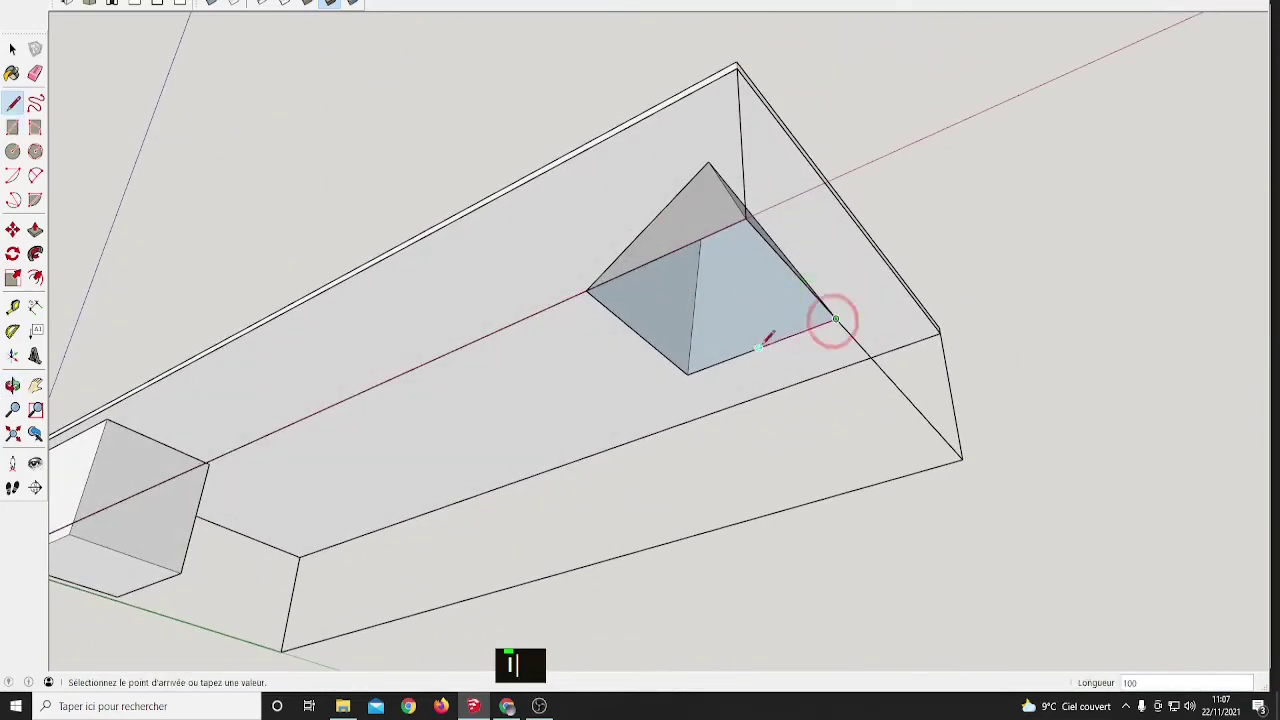
pyautogui.press('l')
pyautogui.write('i')
pyautogui.middleClick(721, 276)
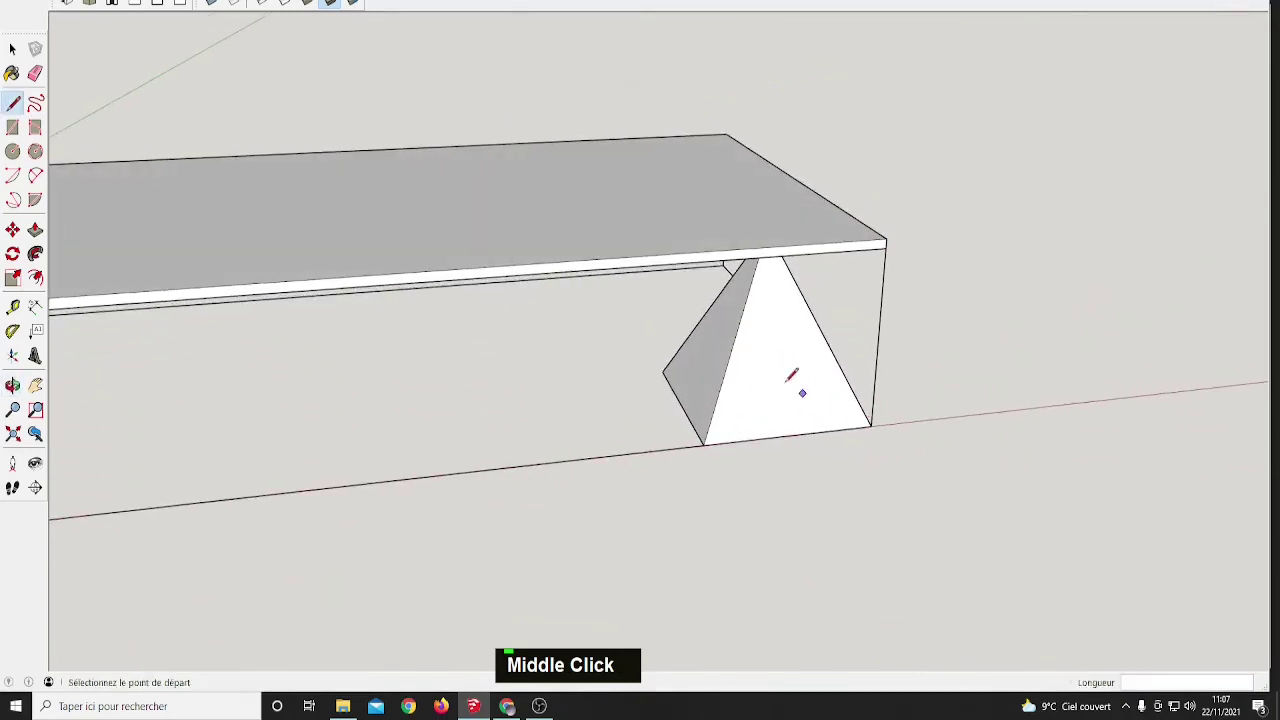
# Select the pyramid's face and connected edges and view the whole leg
pyautogui.press('space')
pyautogui.doubleClick(776, 365)
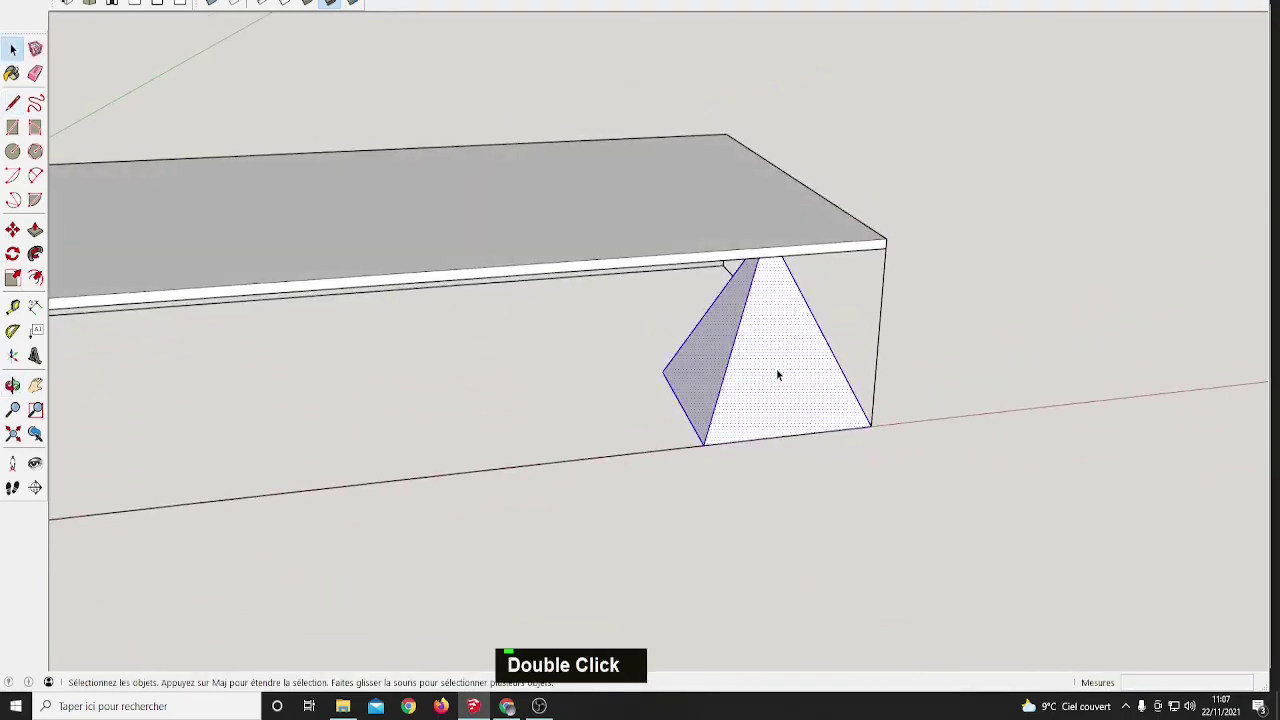
pyautogui.middleClick(841, 405)
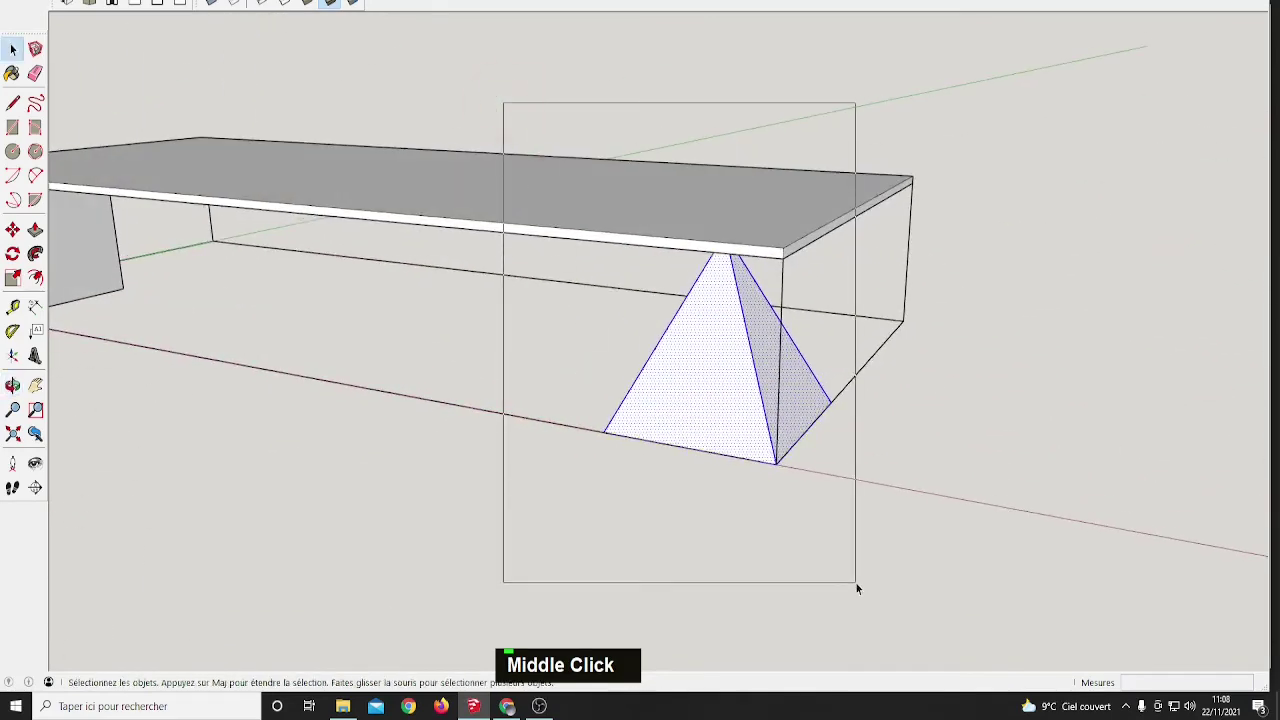
# Make the selected pyramid a component with the definition name PiedPyramide
pyautogui.write('g')
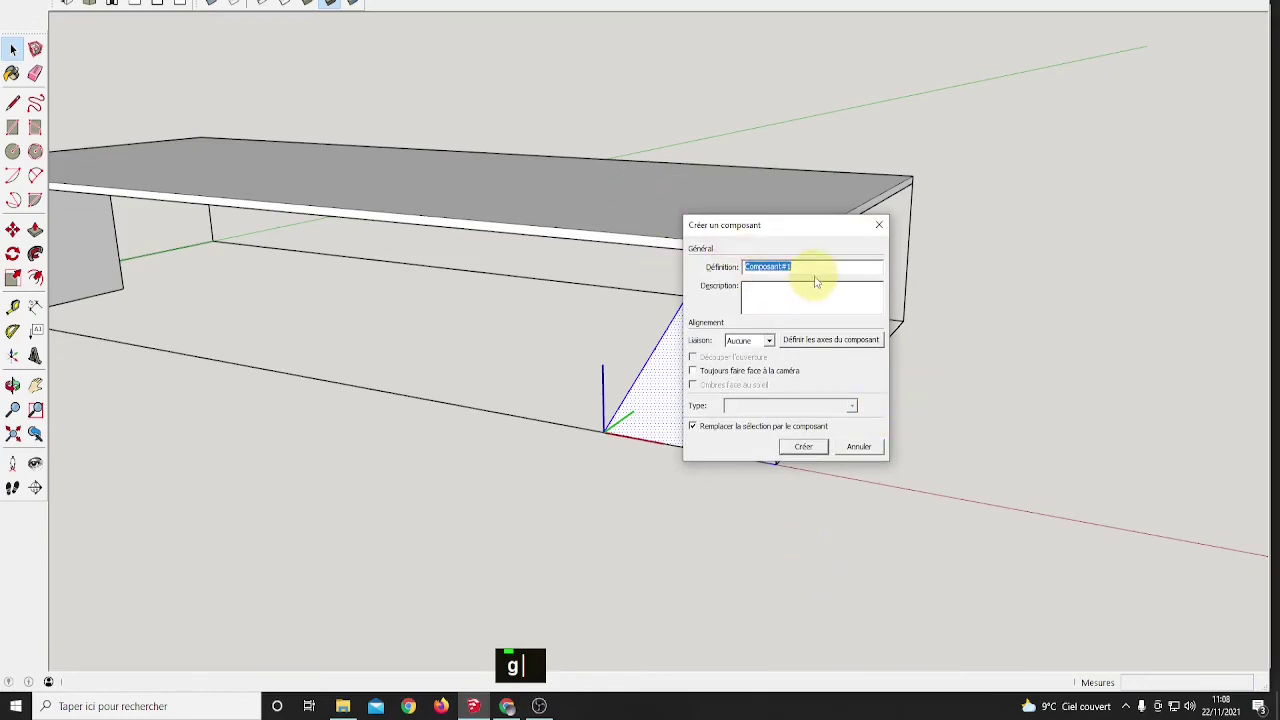
pyautogui.write('piedpyramide')
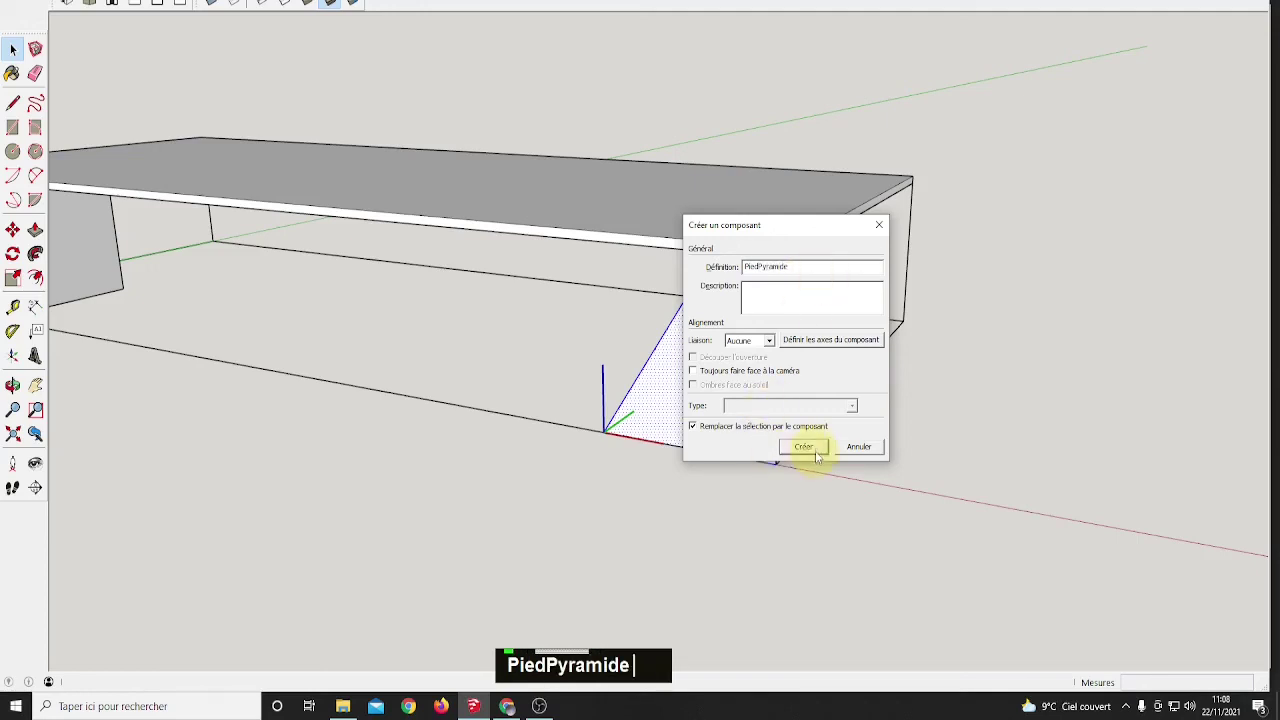
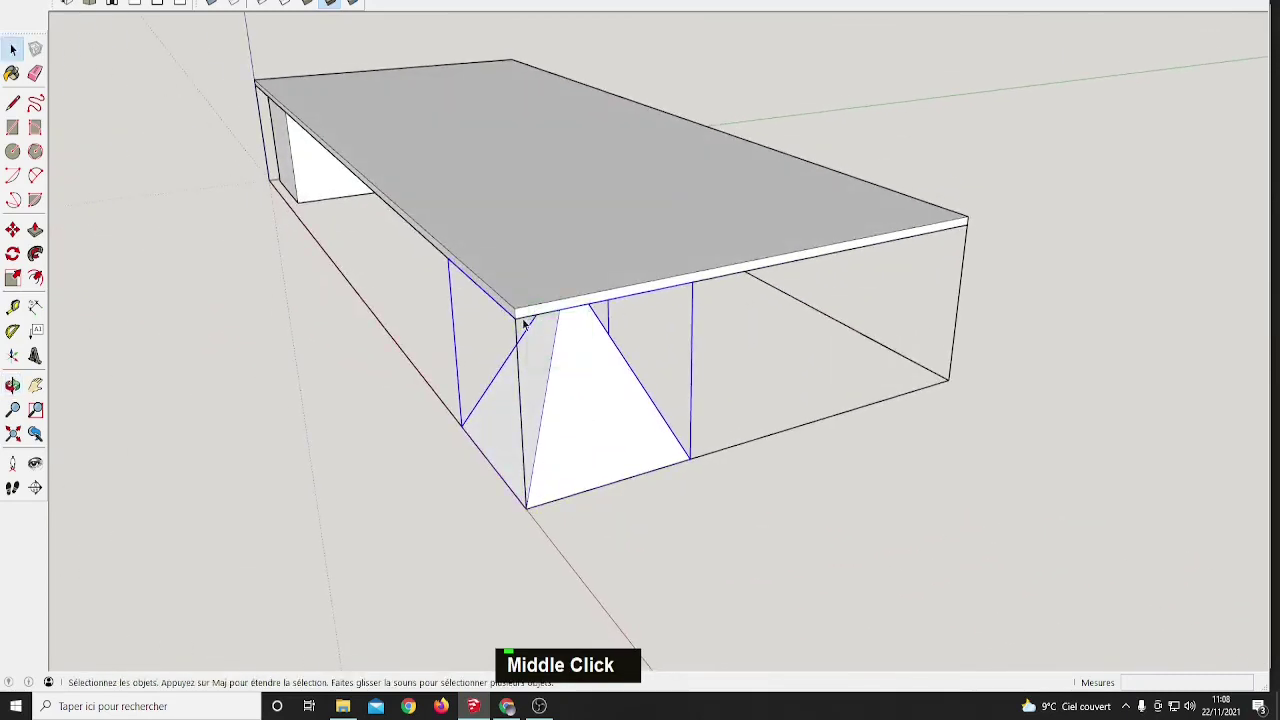
# Move the PiedPyramide component 20 units along the tabletop edge to sit under its end
pyautogui.press('m')
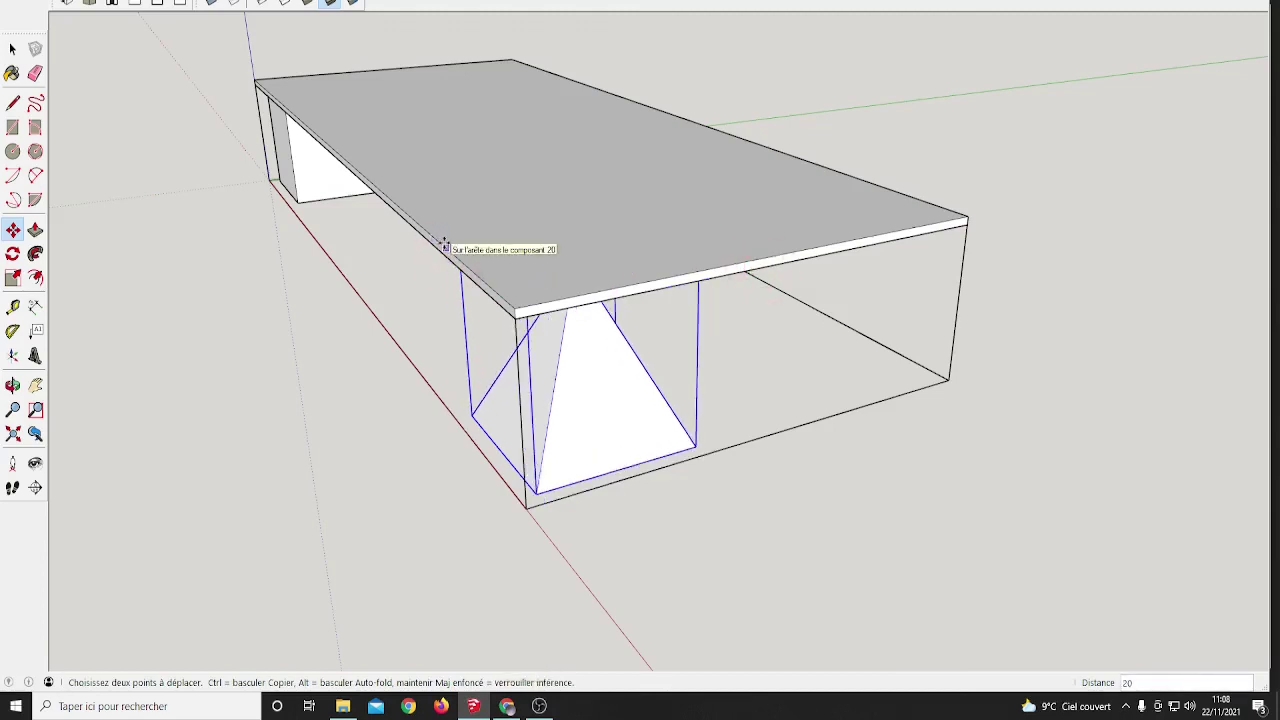
pyautogui.write('m')
pyautogui.middleClick(658, 370)
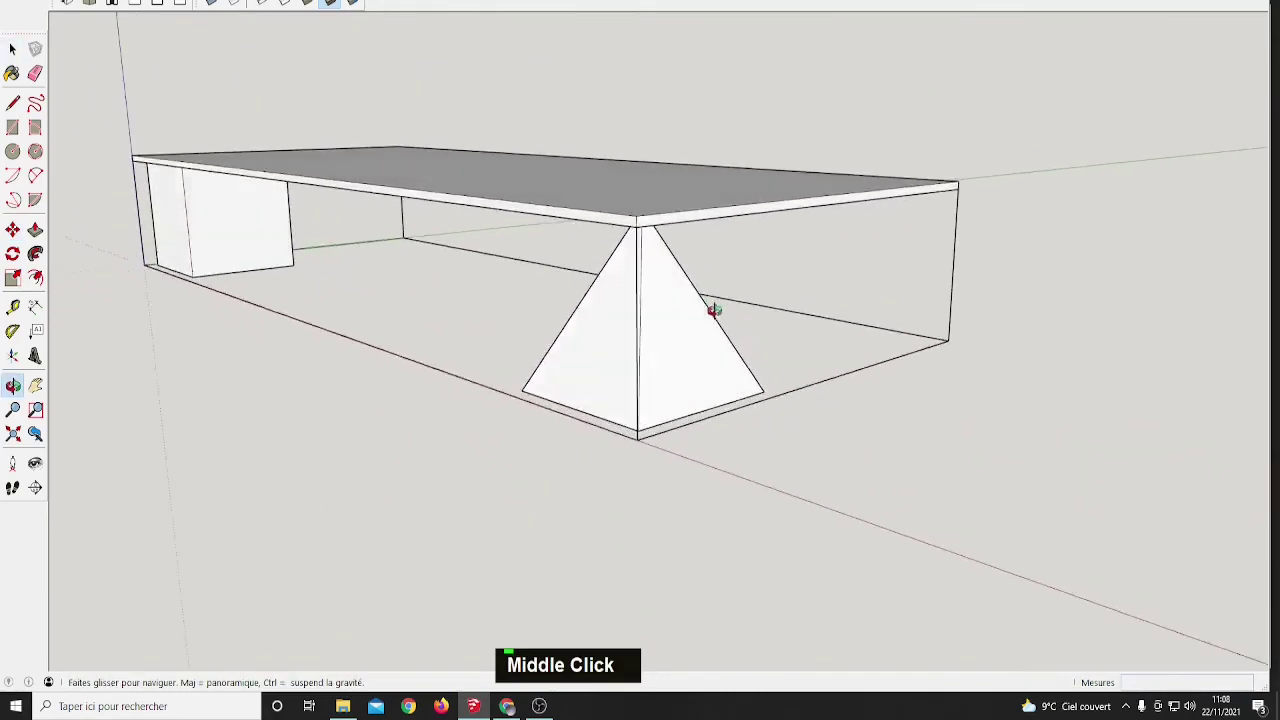
pyautogui.scroll(-3)
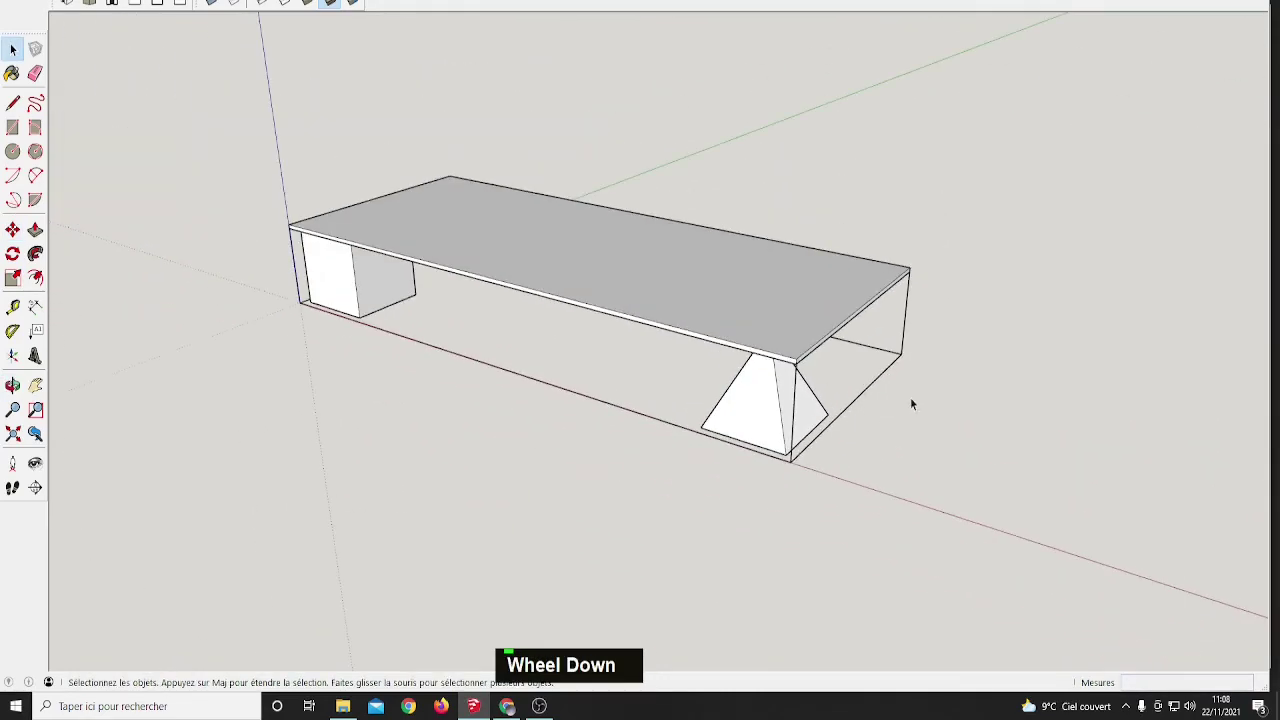
pyautogui.middleClick(914, 392)
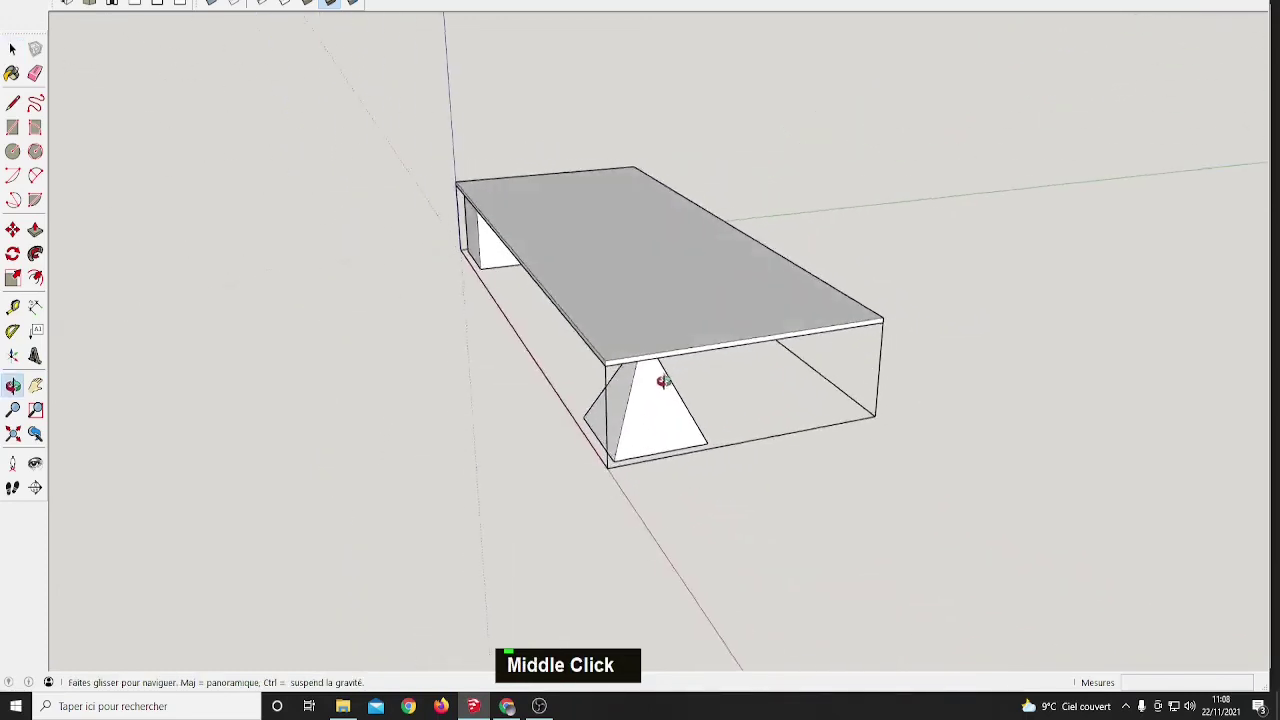